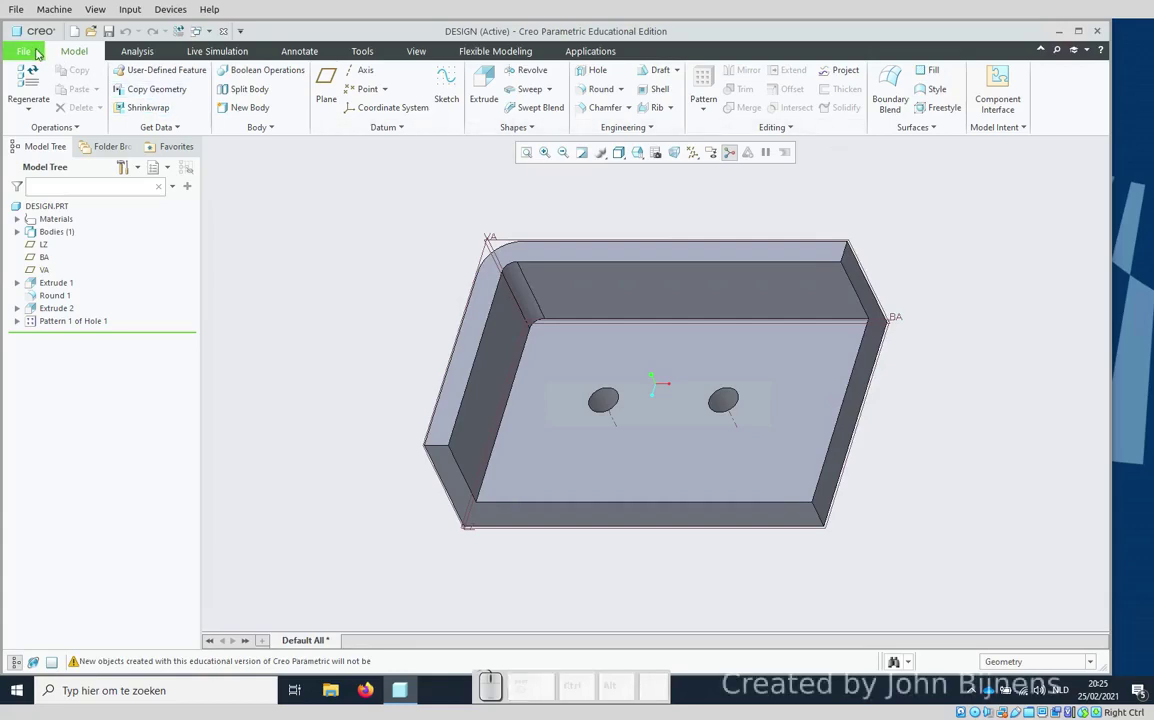
Step: Create a new A4 drawing of the DESIGN part and begin inserting a general view
{"action": "left_click", "coordinate": [74, 32]}
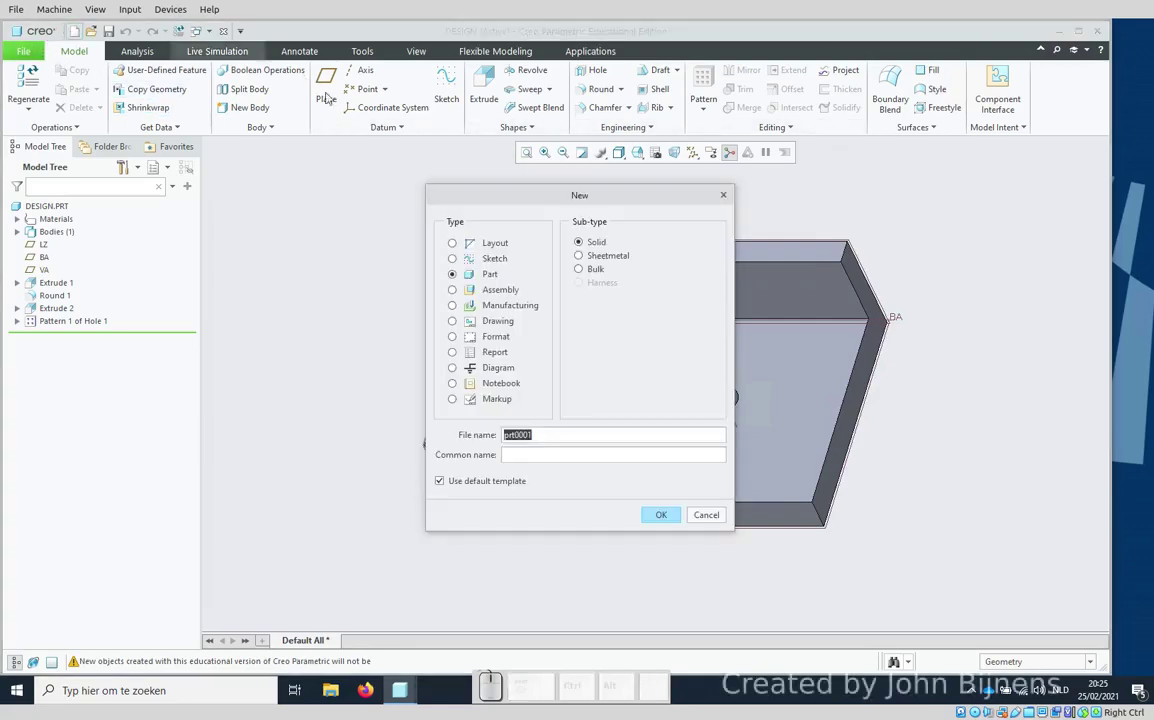
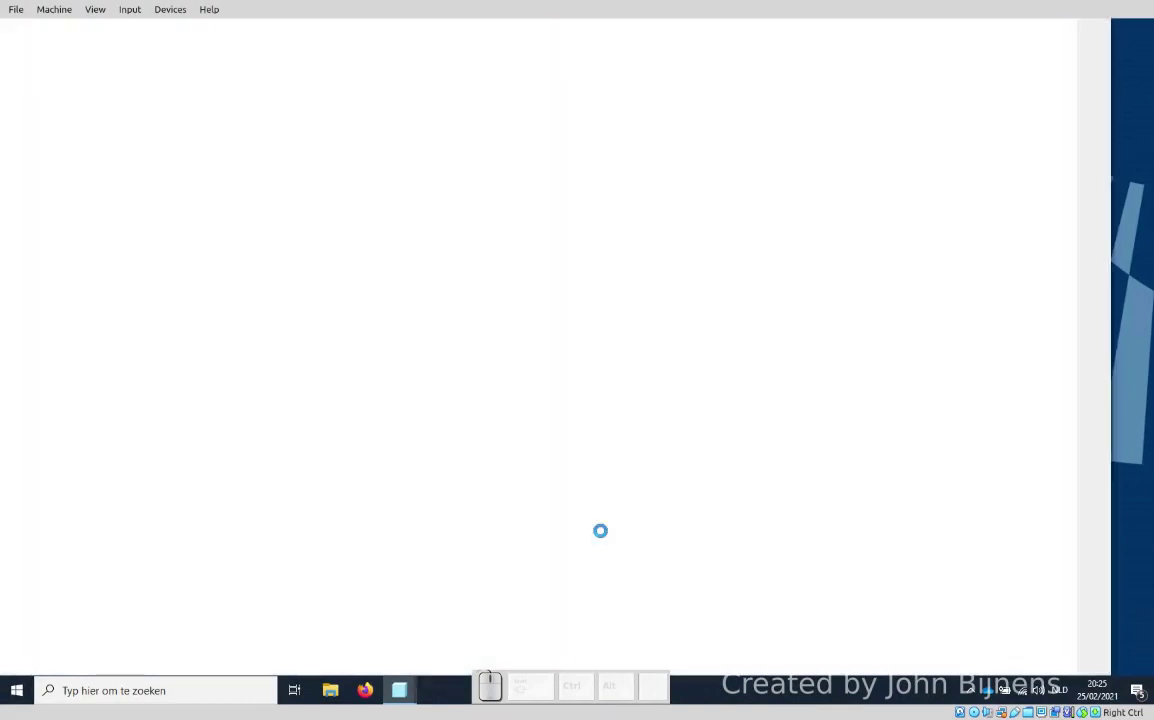
{"action": "right_click", "coordinate": [605, 321]}
{"action": "left_click", "coordinate": [659, 440]}
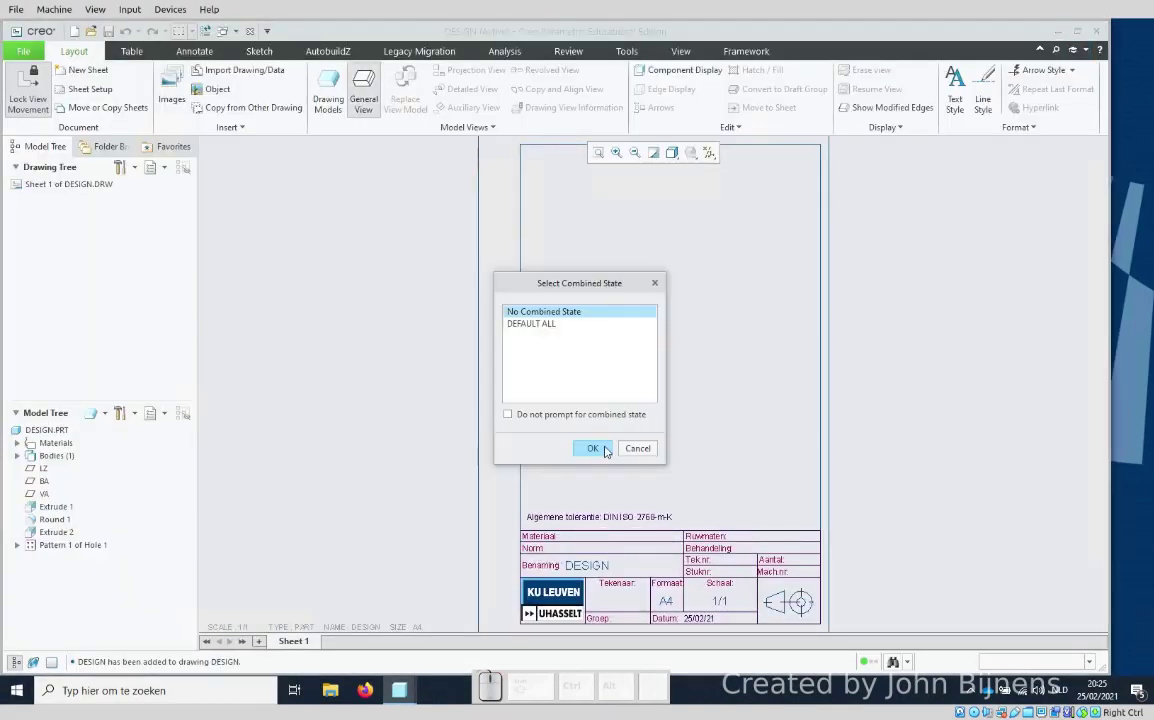
Step: Place the general view, then add a projected view below it
{"action": "left_click", "coordinate": [608, 447]}
{"action": "left_click", "coordinate": [658, 298]}
{"action": "scroll", "scroll_direction": "down", "scroll_amount": 3}
{"action": "left_click", "coordinate": [885, 404]}
{"action": "left_click", "coordinate": [1074, 454]}
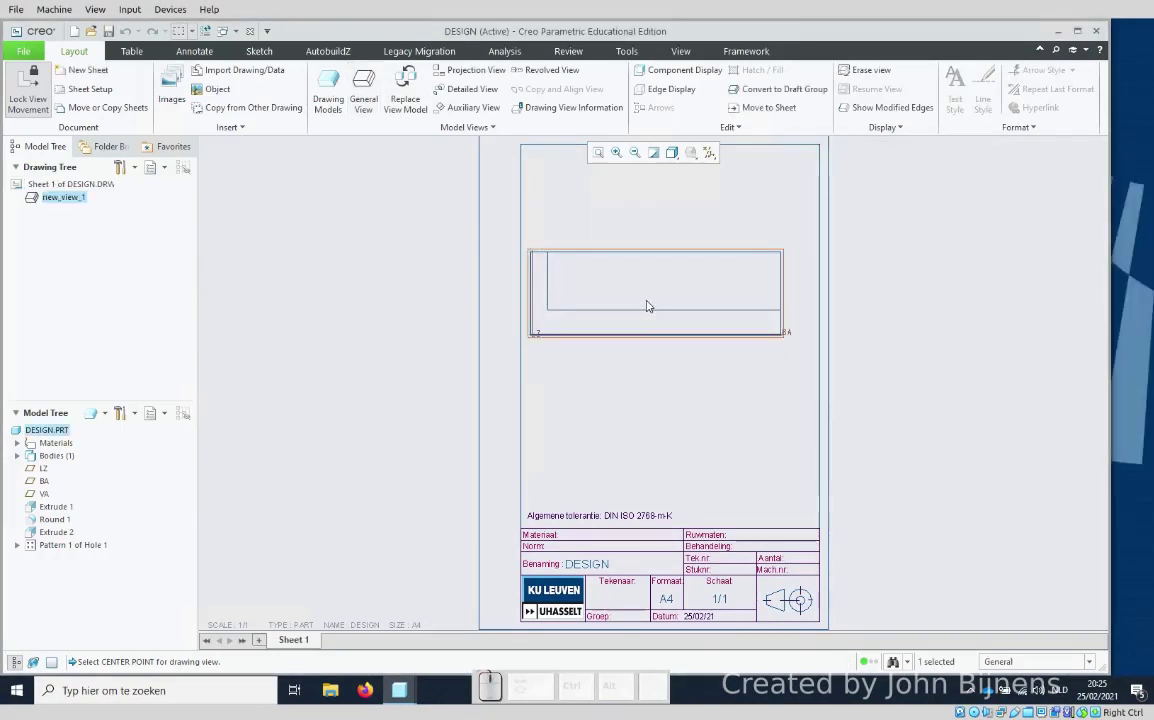
{"action": "left_click", "coordinate": [650, 301]}
{"action": "left_click", "coordinate": [690, 213]}
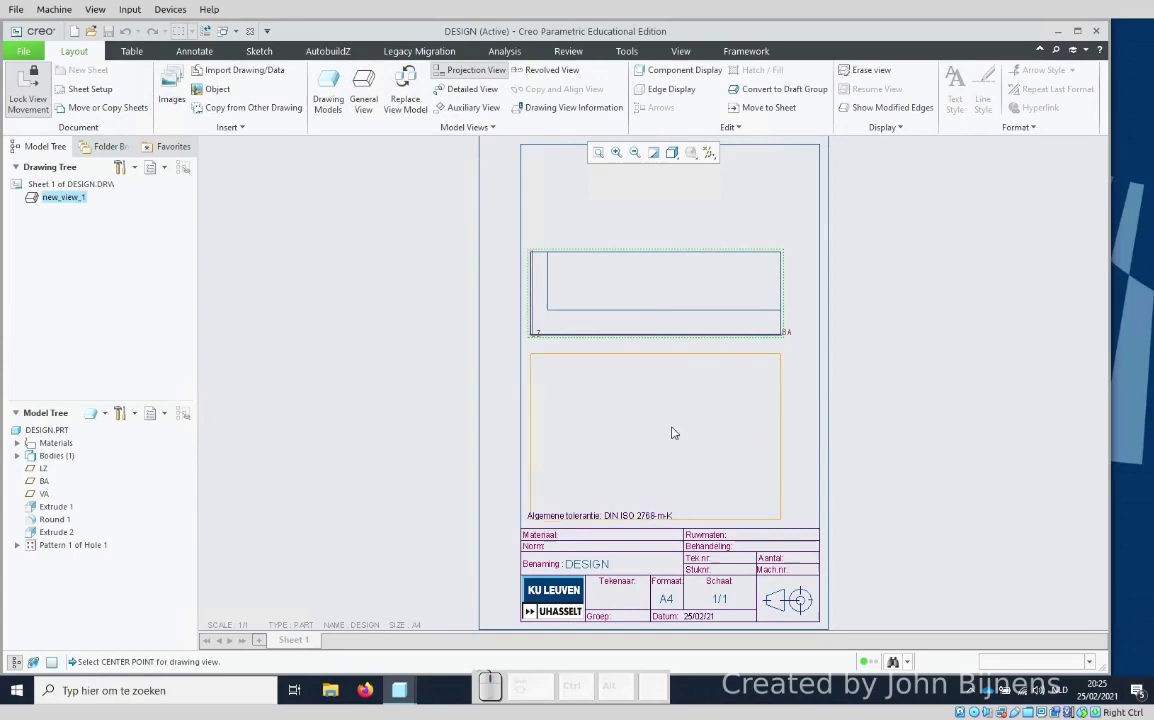
{"action": "left_click", "coordinate": [678, 412]}
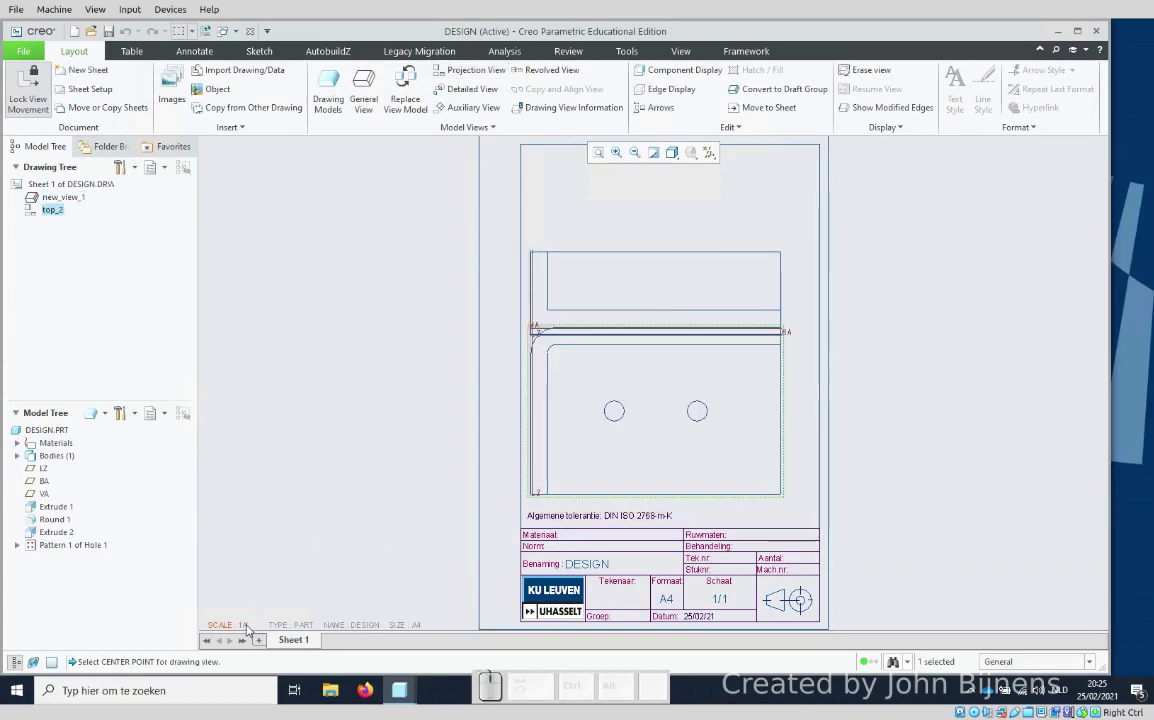
Step: Set the sheet scale to 0.5 (1:2) and hide the datum planes
{"action": "left_click", "coordinate": [250, 626]}
{"action": "key", "text": "KP_0"}
{"action": "key", "text": "KP_Decimal"}
{"action": "key", "text": "KP_5"}
{"action": "key", "text": "KP_Enter"}
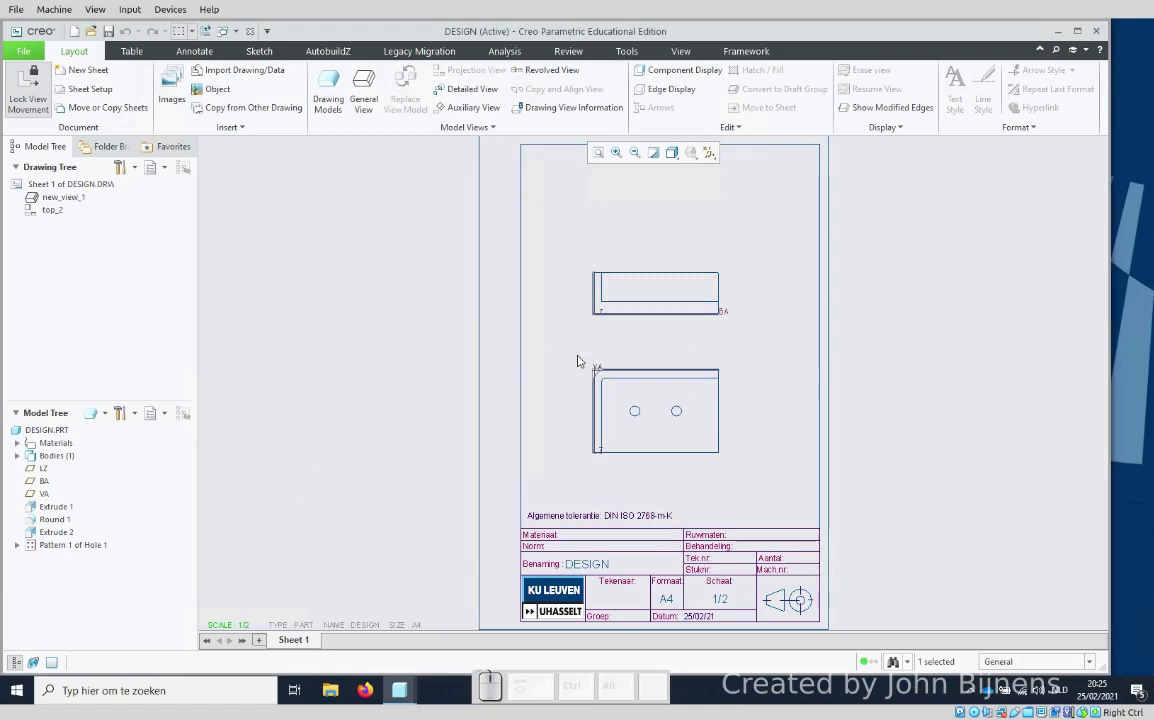
{"action": "left_click", "coordinate": [713, 153]}
{"action": "left_click", "coordinate": [711, 171]}
{"action": "left_click", "coordinate": [793, 336]}
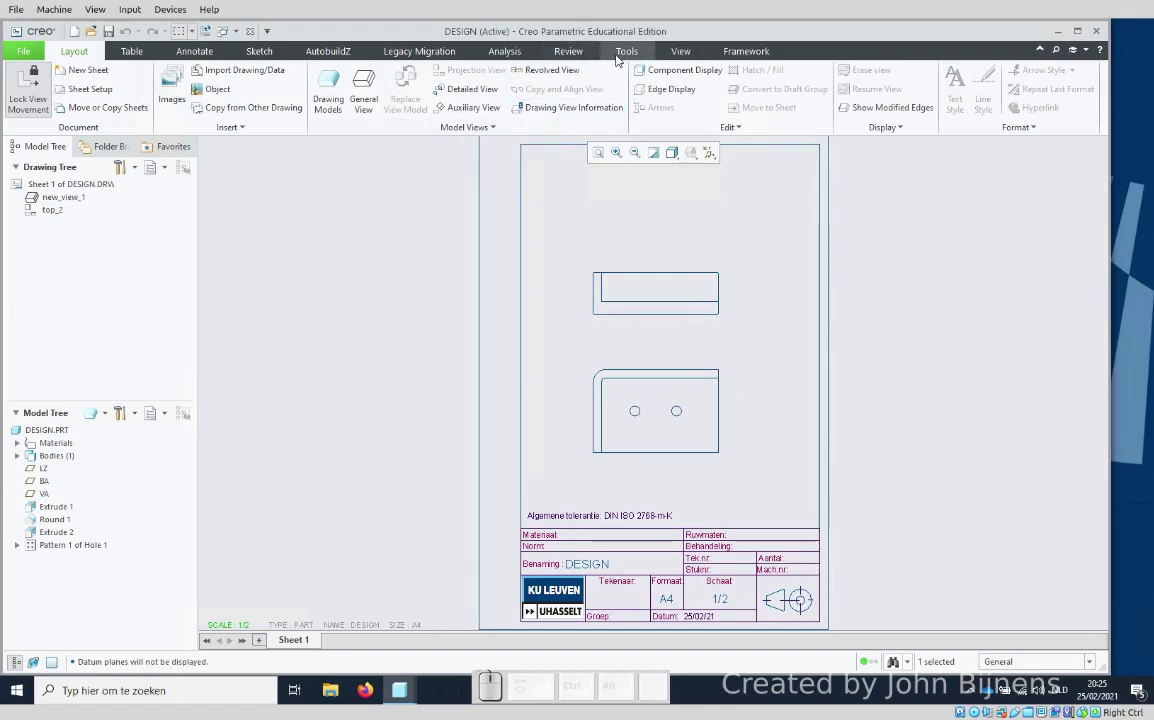
Step: In the drawing parameters enter GROEP '3ABA EM1' and drawer TEKENAAR1 'John Doe1'
{"action": "left_click", "coordinate": [620, 55]}
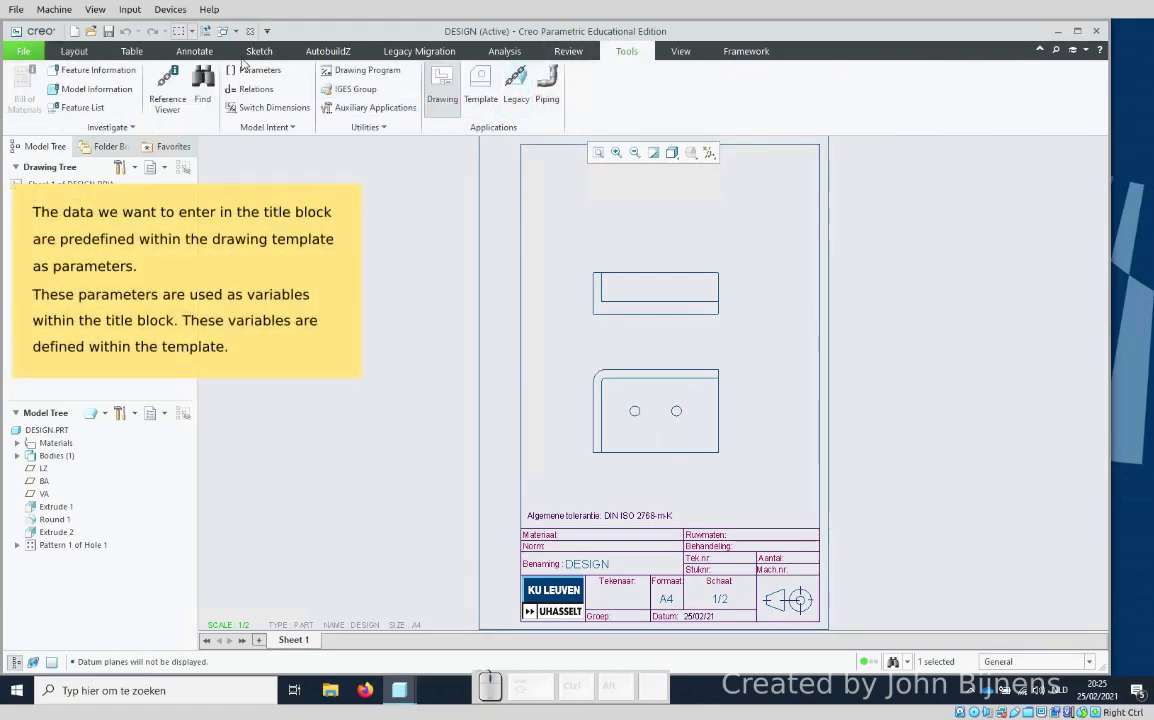
{"action": "left_click", "coordinate": [244, 70]}
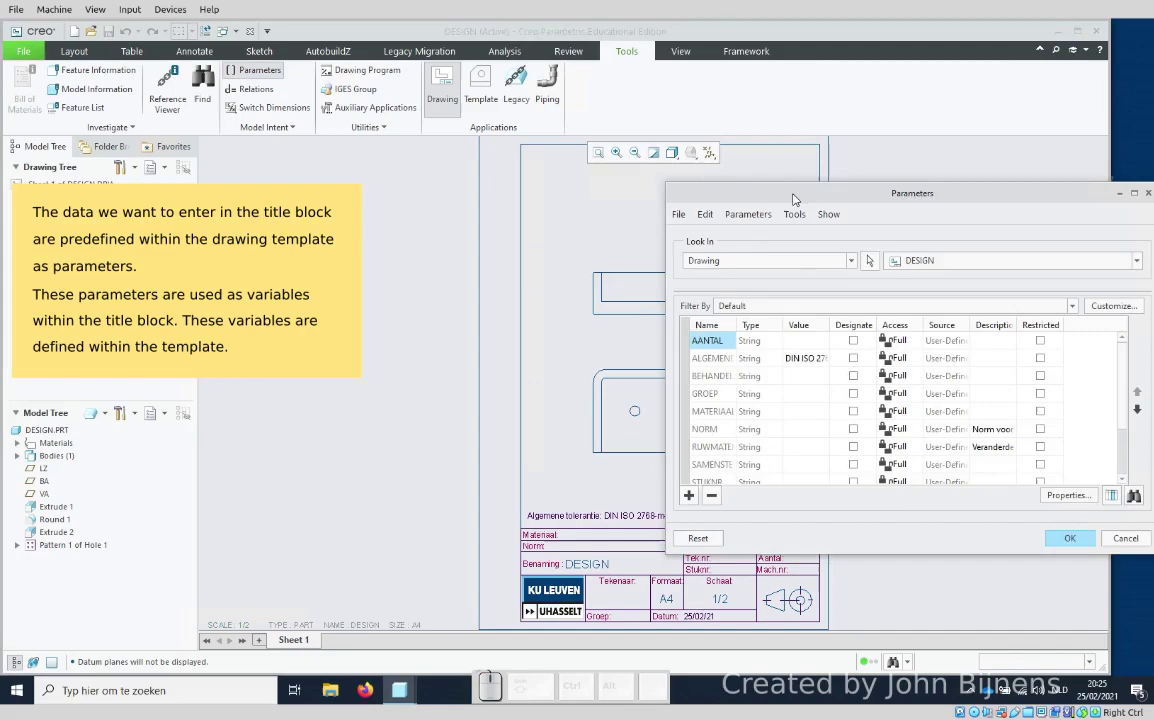
{"action": "left_click_drag", "start_coordinate": [796, 195], "coordinate": [723, 282]}
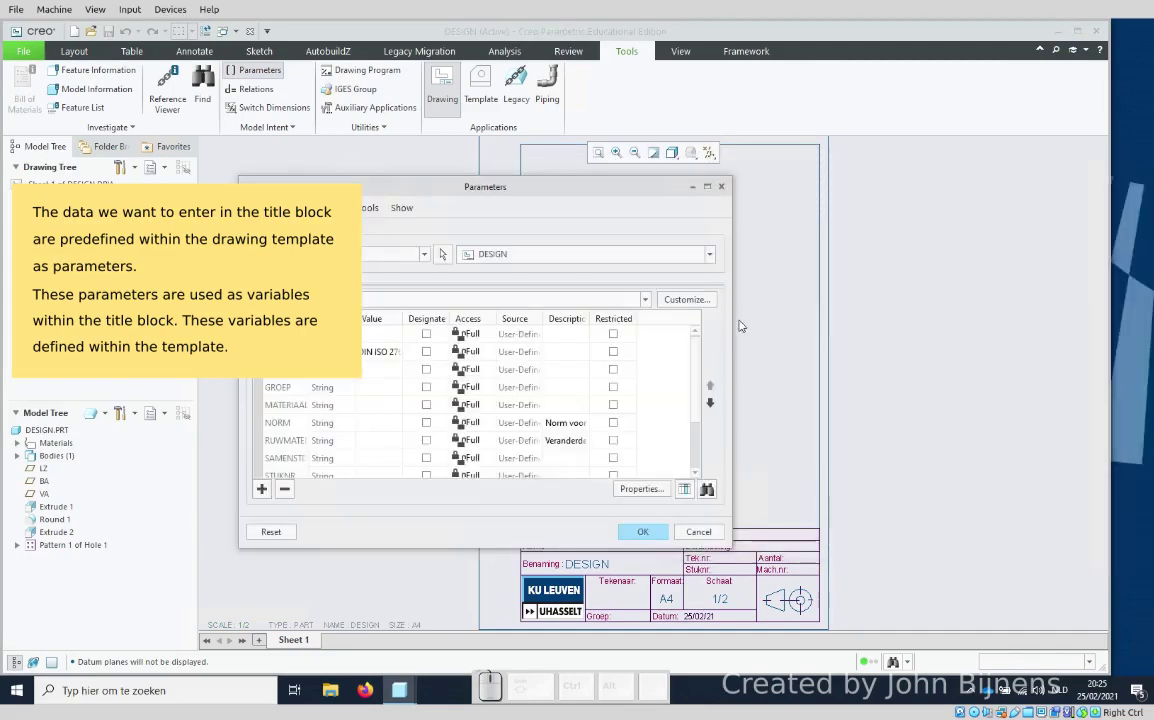
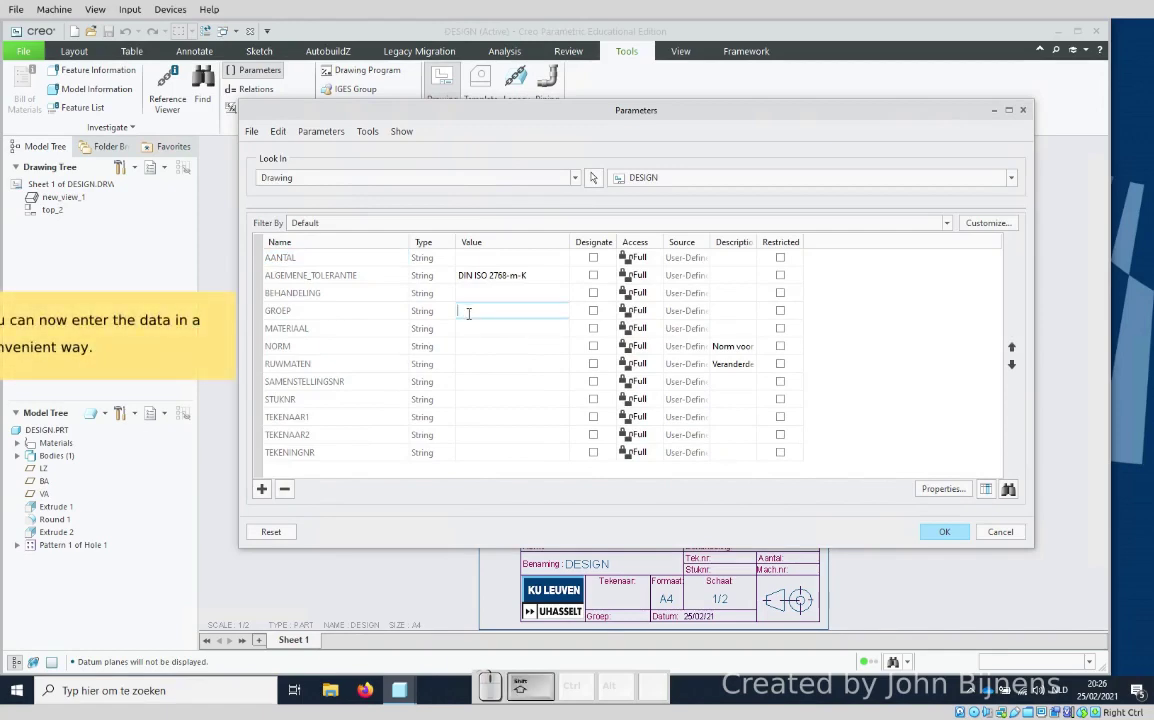
{"action": "key", "text": "shift+space"}
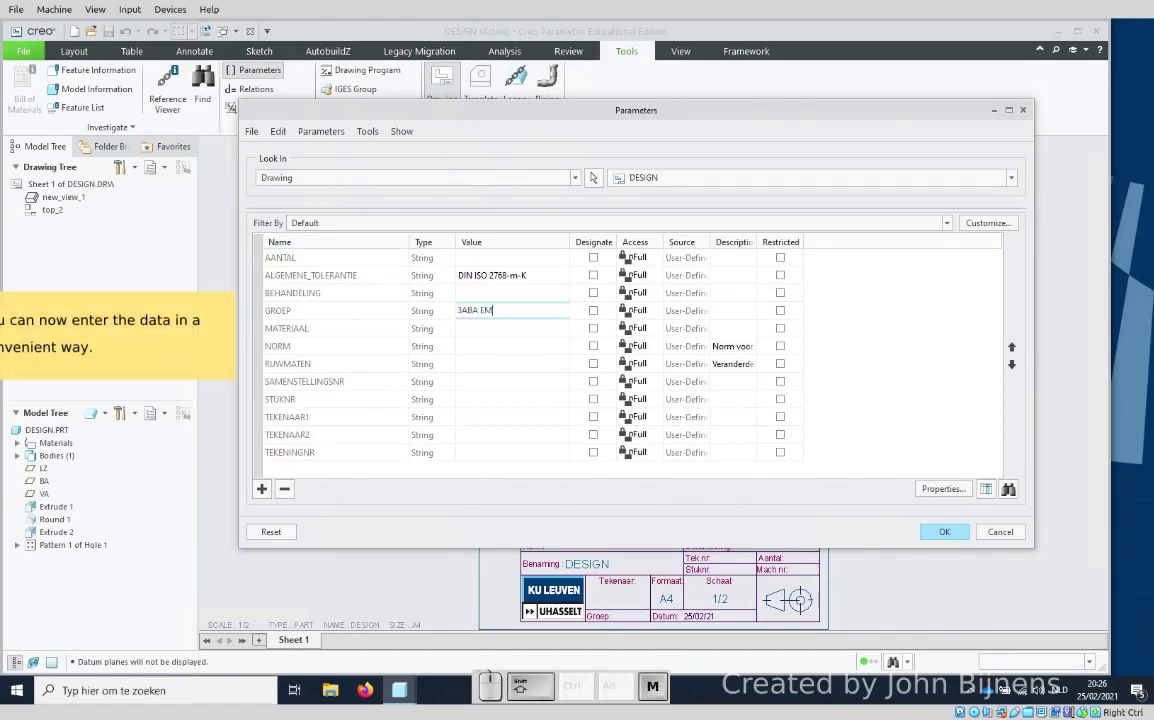
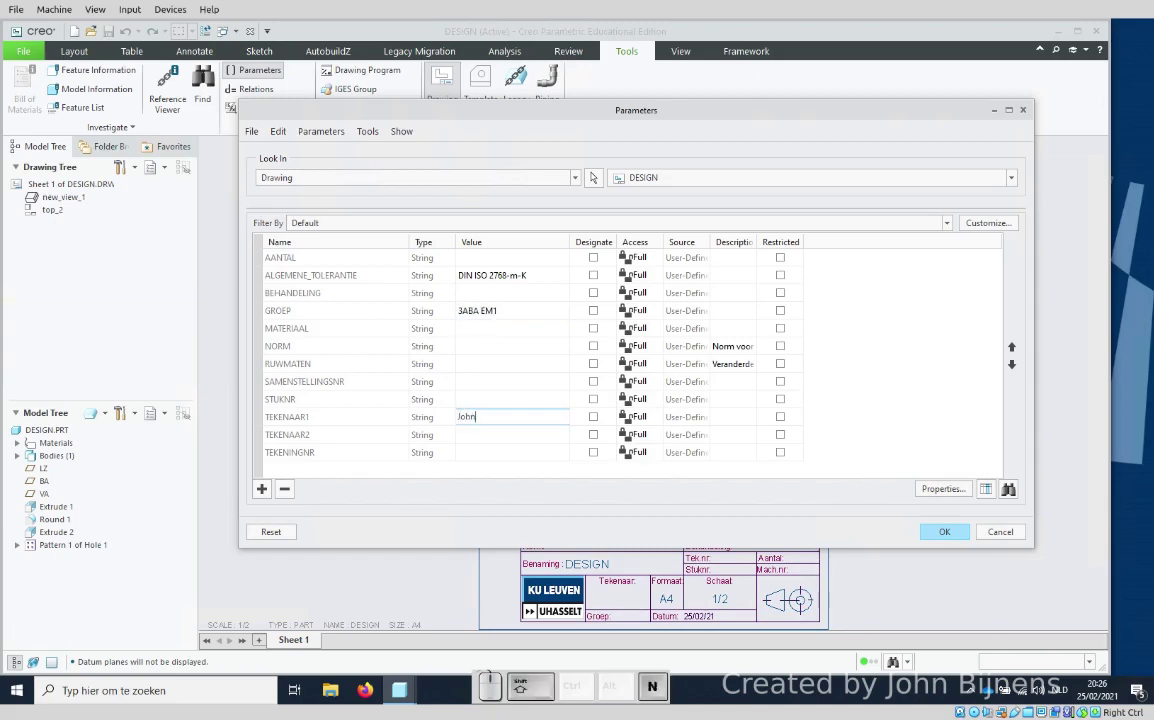
{"action": "key", "text": "shift+space"}
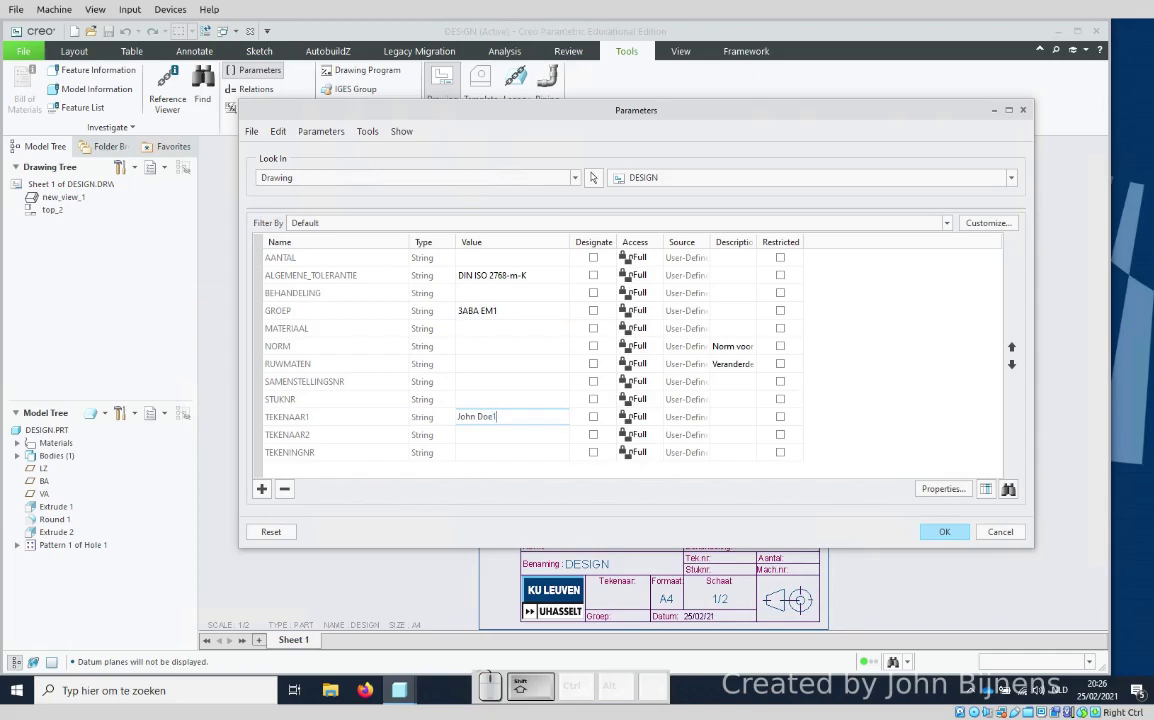
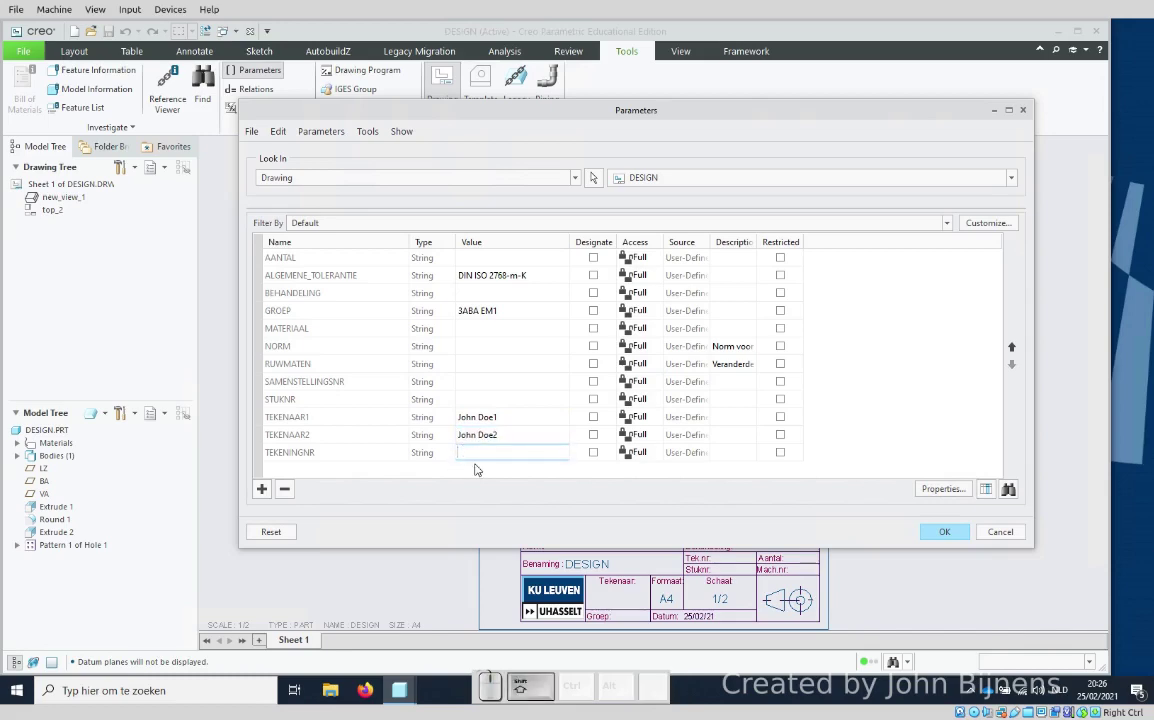
Step: Enter TEKENAAR2 'John Doe2' and the drawing number TEKENINGNR 'A4 001'
{"action": "key", "text": "shift+a"}
{"action": "key", "text": "space"}
{"action": "key", "text": "KP_0"}
{"action": "key", "text": "KP_1"}
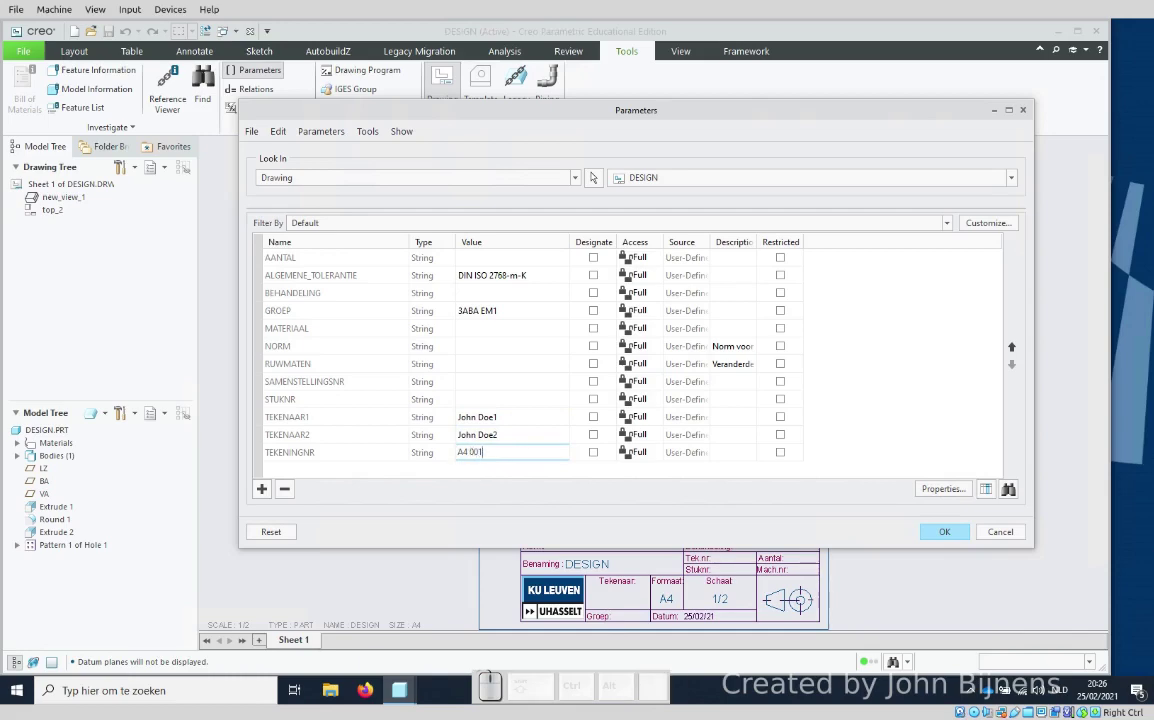
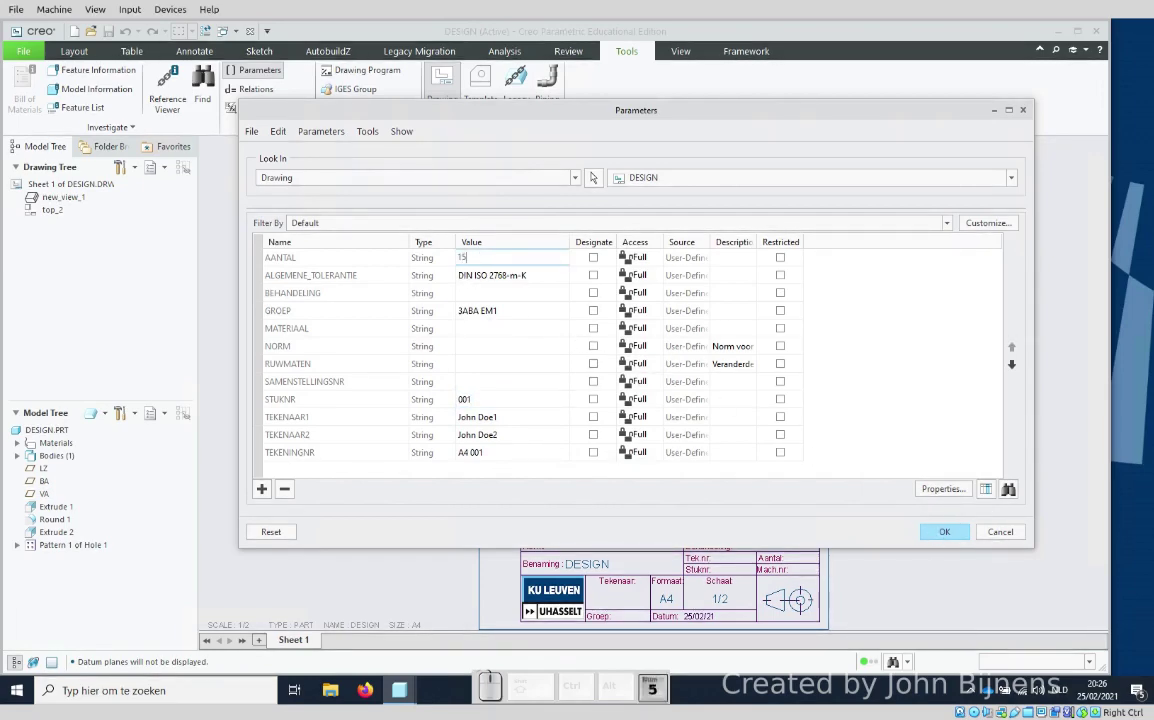
Step: Apply the parameters so the title block shows group, drawers, A4 001, STUKNR 001 and AANTAL 15
{"action": "left_click", "coordinate": [939, 529]}
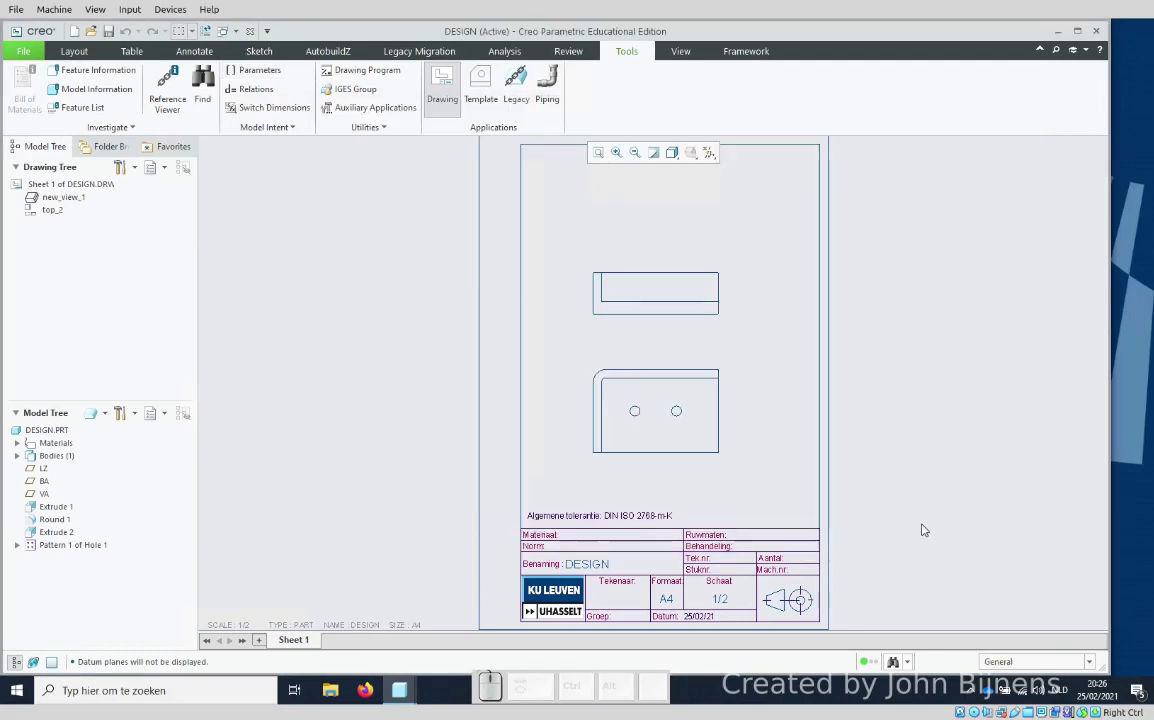
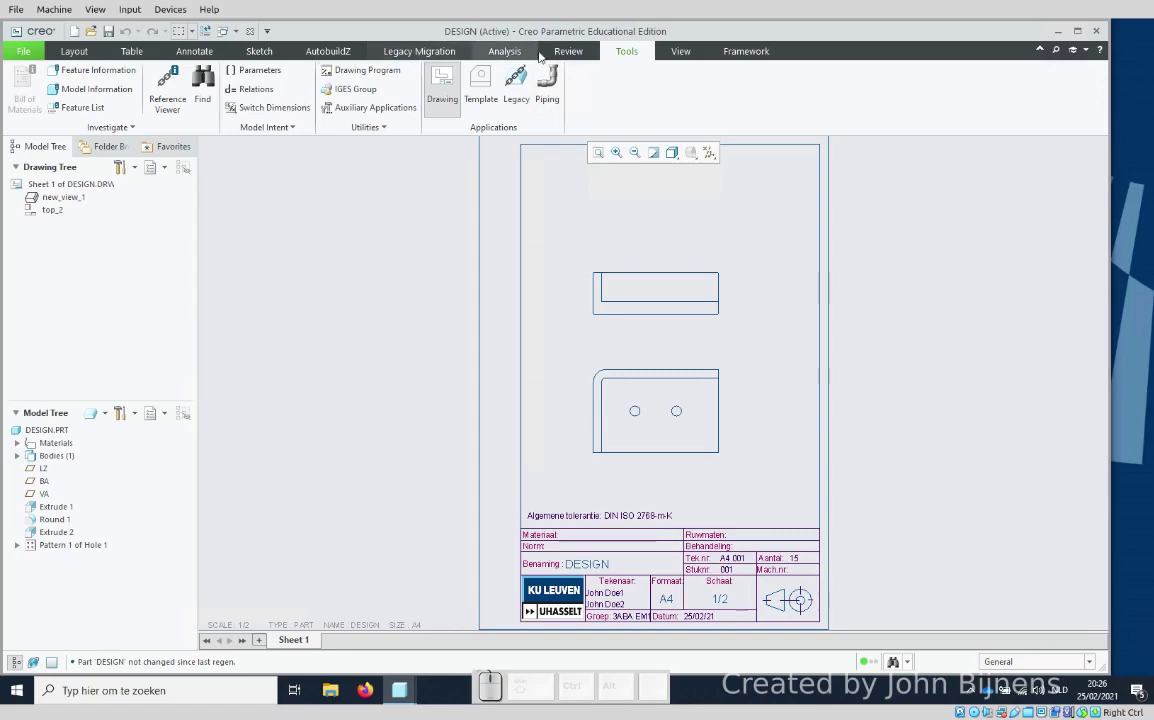
Step: Reopen the parameters and edit the last digit of the TEKENINGNR drawing number
{"action": "left_click", "coordinate": [255, 71]}
{"action": "left_click", "coordinate": [495, 451]}
{"action": "key", "text": "Right"}
{"action": "key", "text": "BackSpace"}
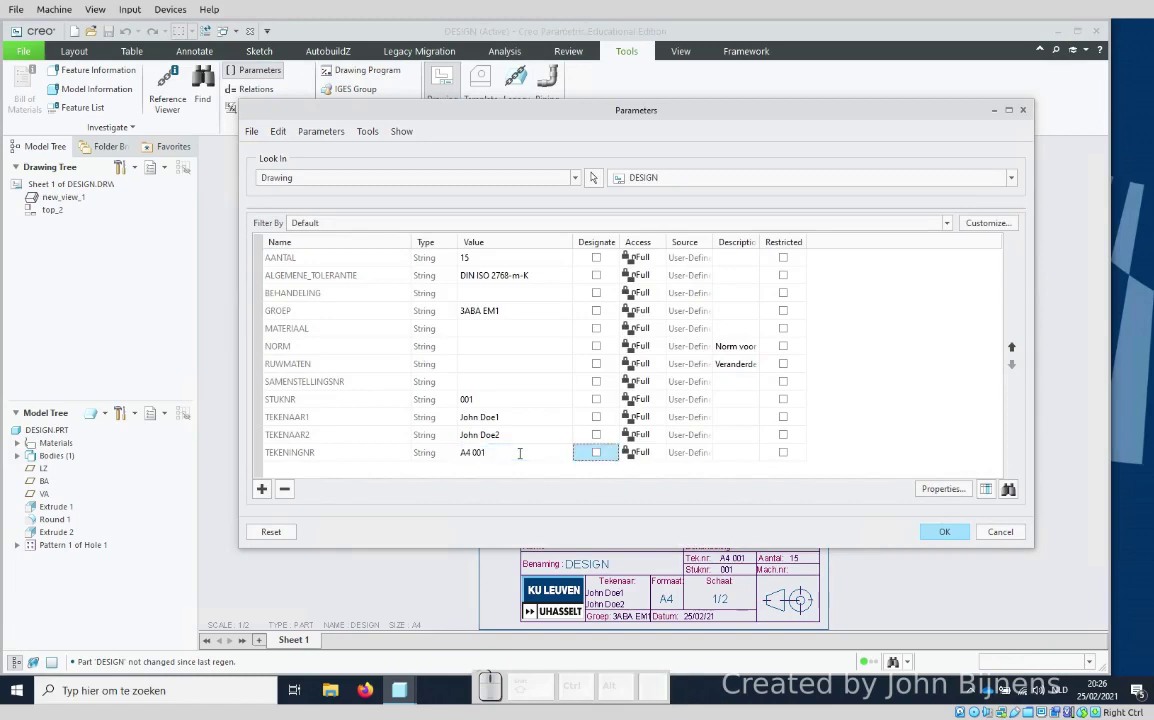
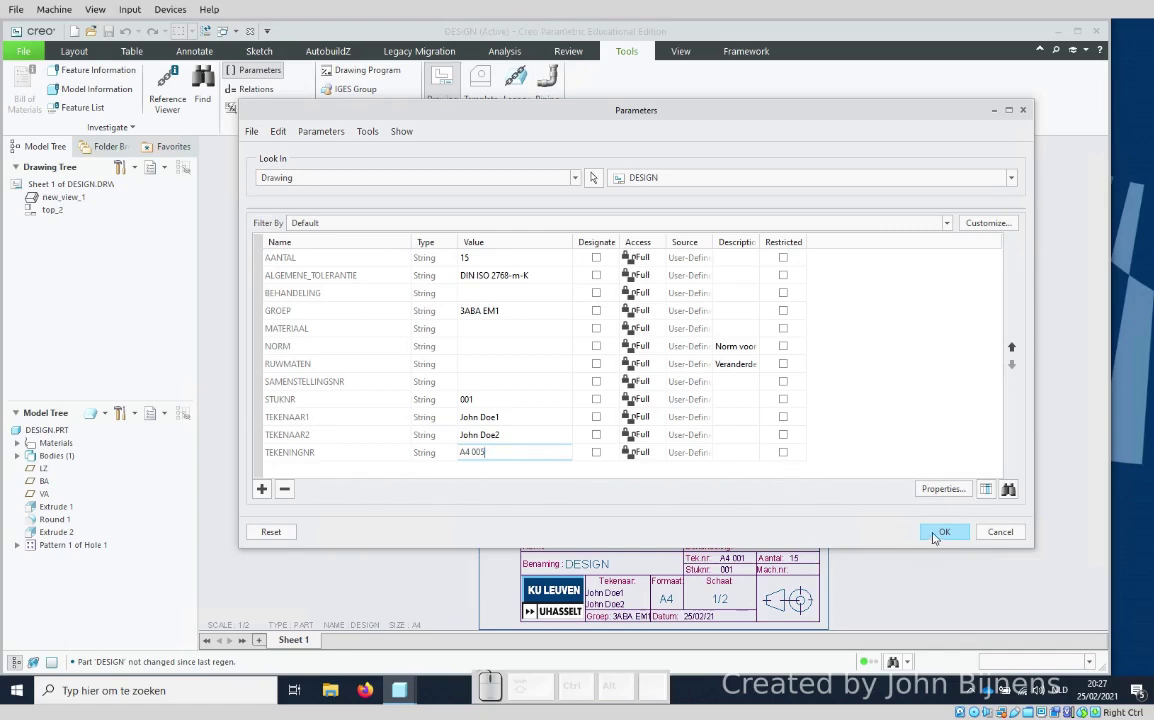
Step: Confirm the drawing number 'A4 005' and close the parameter list
{"action": "left_click", "coordinate": [941, 531]}
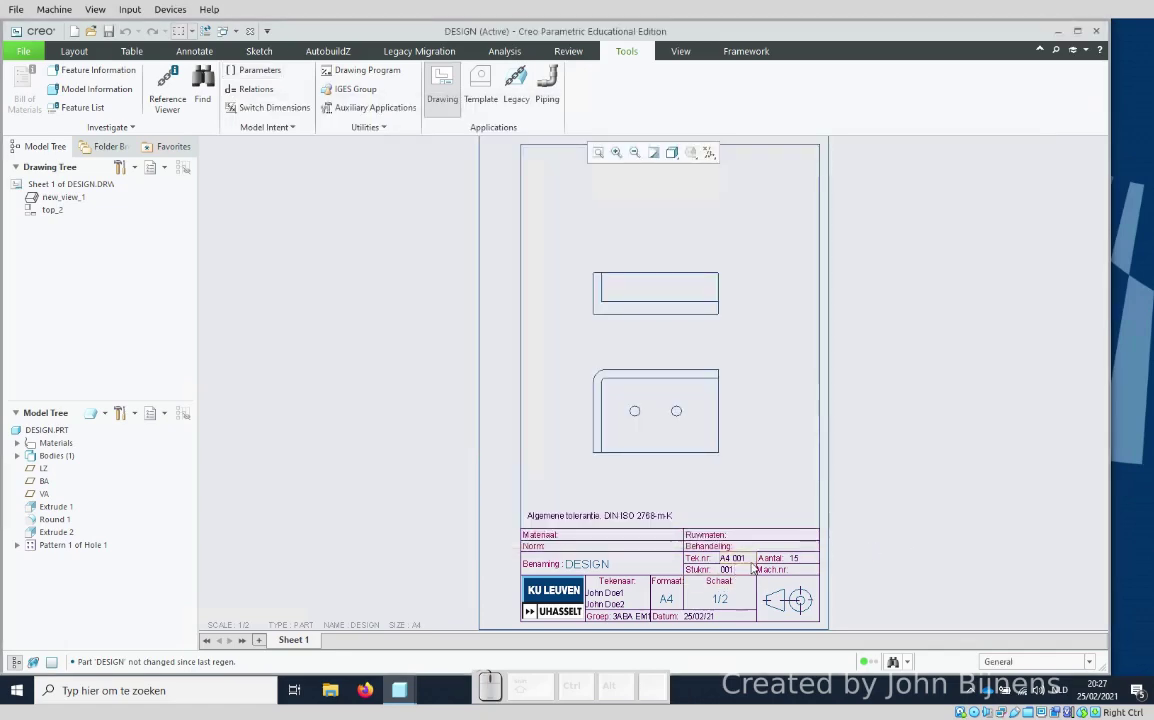
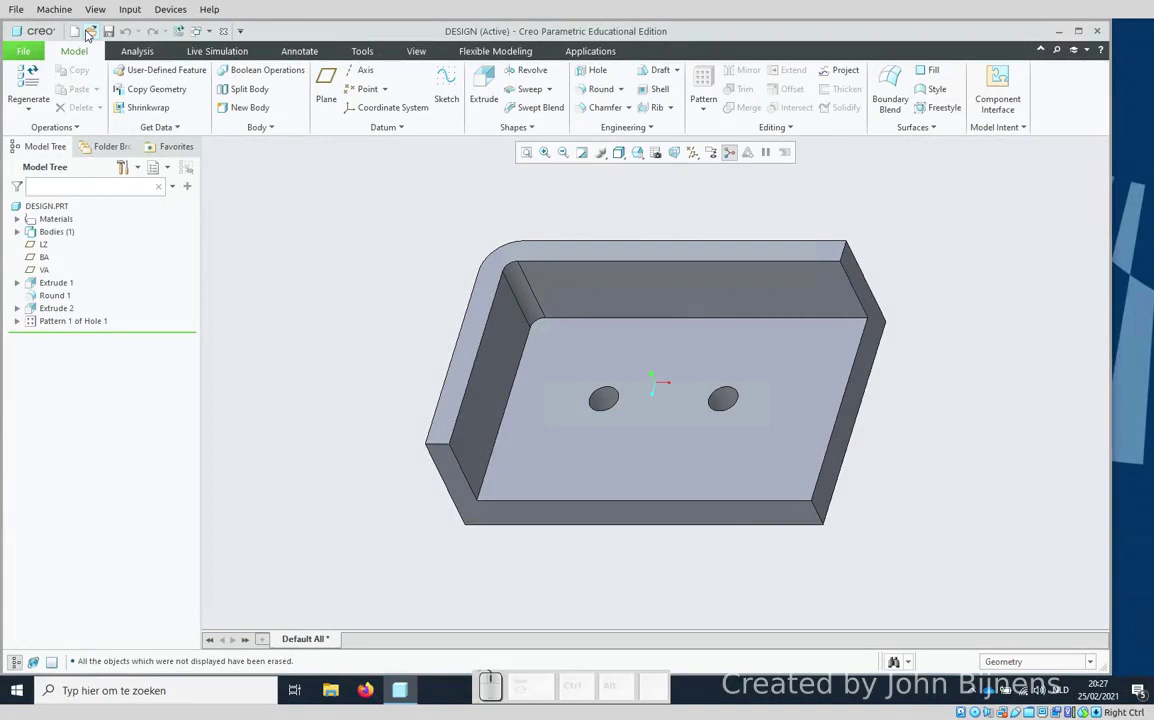
Step: Create a fresh drawing of DESIGN using the A4 format
{"action": "left_click", "coordinate": [80, 31]}
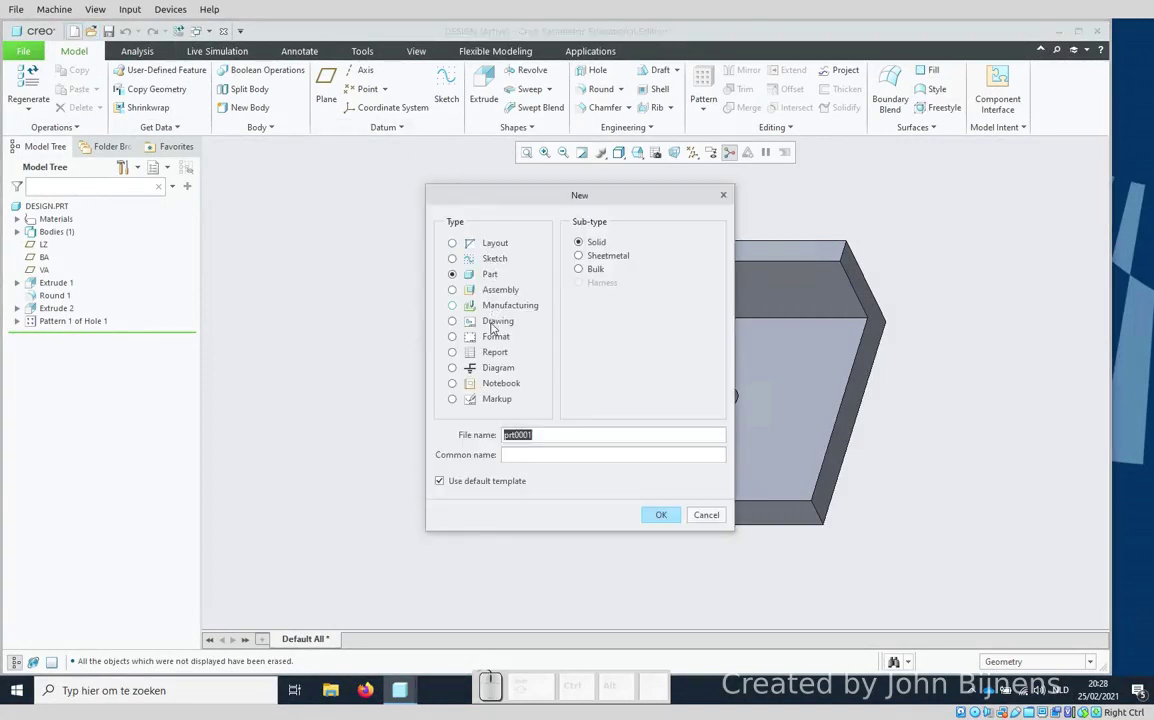
{"action": "left_click", "coordinate": [493, 328]}
{"action": "left_click", "coordinate": [658, 537]}
{"action": "left_click", "coordinate": [532, 427]}
{"action": "left_click", "coordinate": [611, 528]}
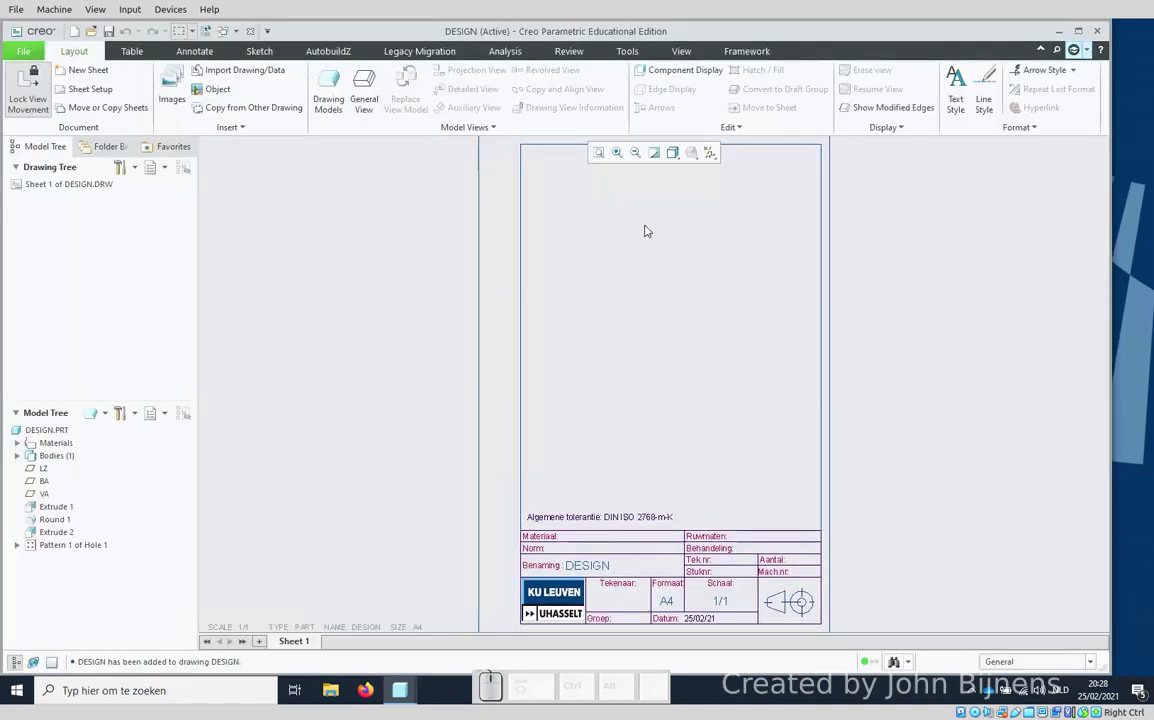
Step: Place a general front view and position a projected view below it
{"action": "right_click", "coordinate": [648, 229]}
{"action": "left_click", "coordinate": [699, 347]}
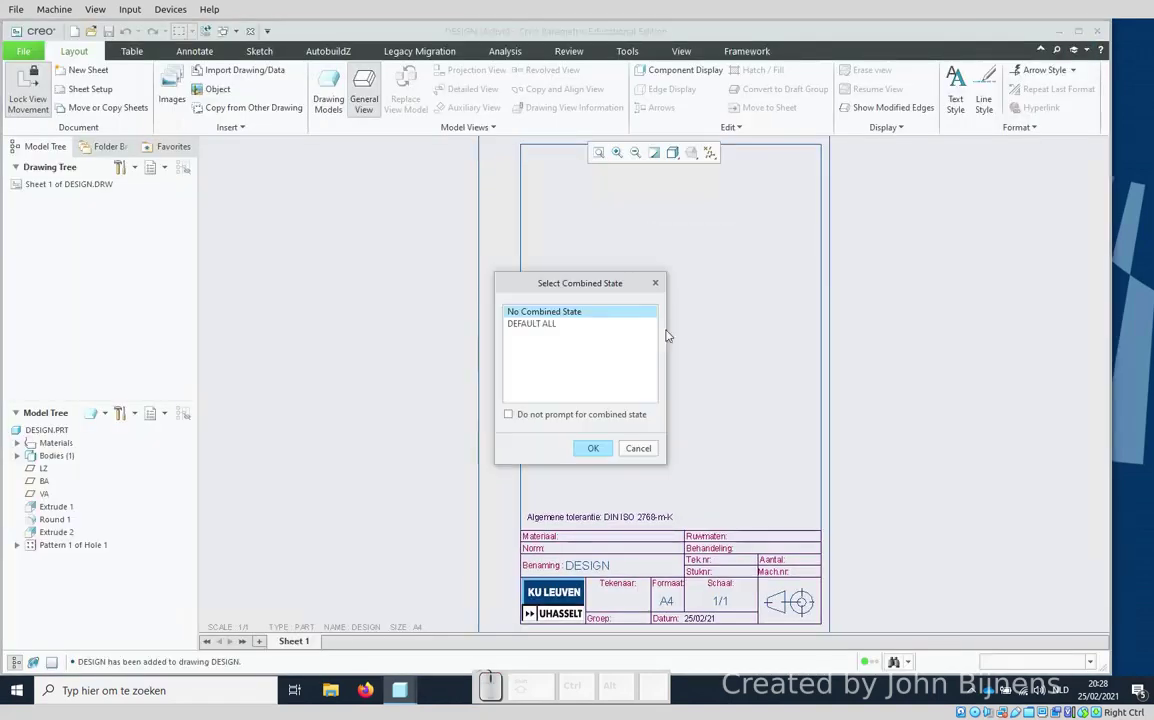
{"action": "left_click", "coordinate": [594, 453]}
{"action": "left_click", "coordinate": [661, 290]}
{"action": "scroll", "scroll_direction": "down", "scroll_amount": 3}
{"action": "left_click", "coordinate": [913, 399]}
{"action": "left_click", "coordinate": [1078, 459]}
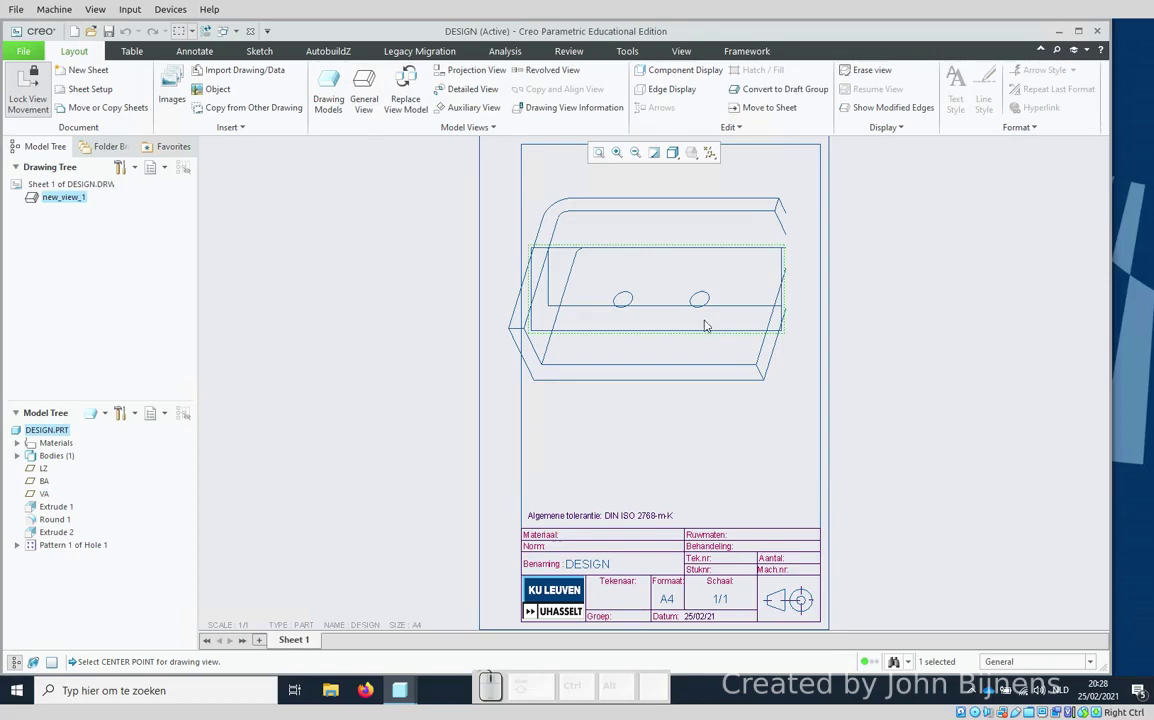
{"action": "left_click", "coordinate": [705, 319]}
{"action": "left_click", "coordinate": [749, 231]}
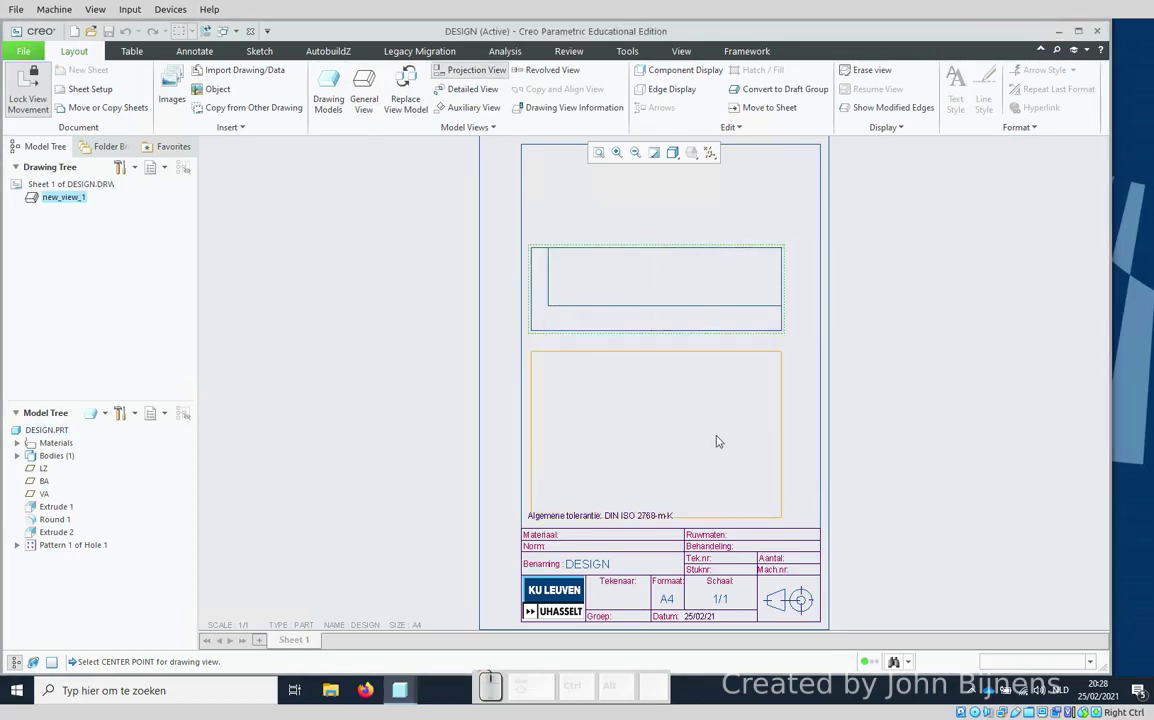
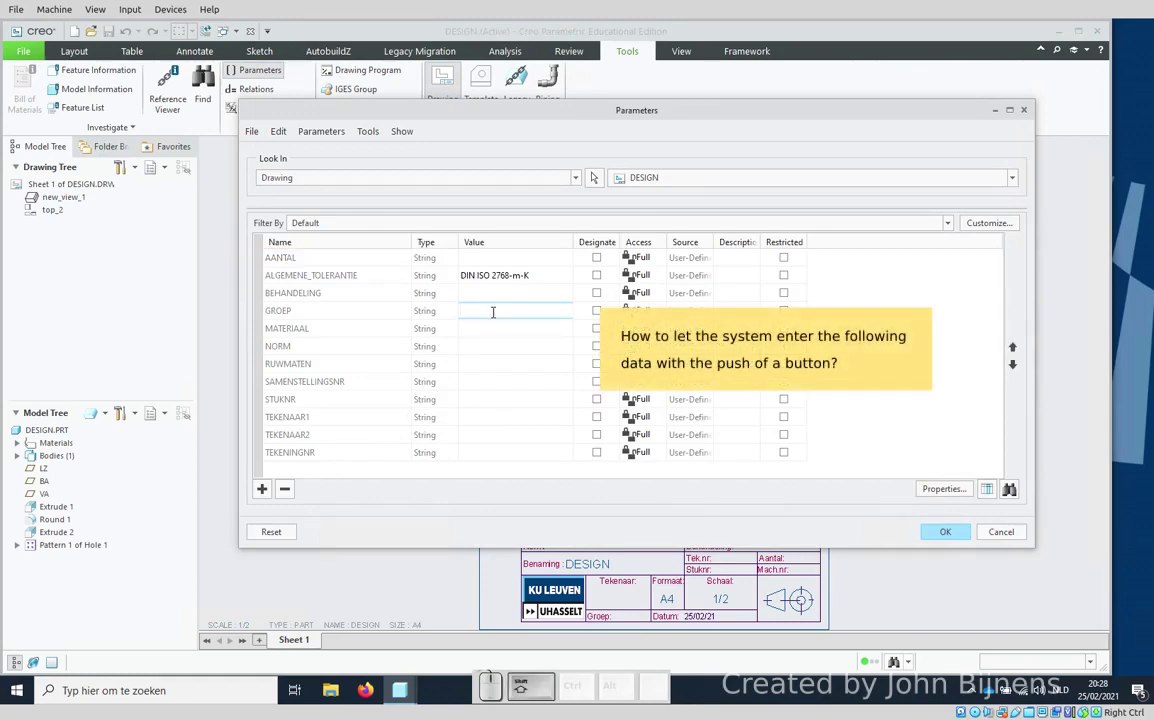
Step: Enter trial values GROEP '3ABA EM1' and TEKENAAR1 'John Doe1' in the parameters
{"action": "key", "text": "shift+space"}
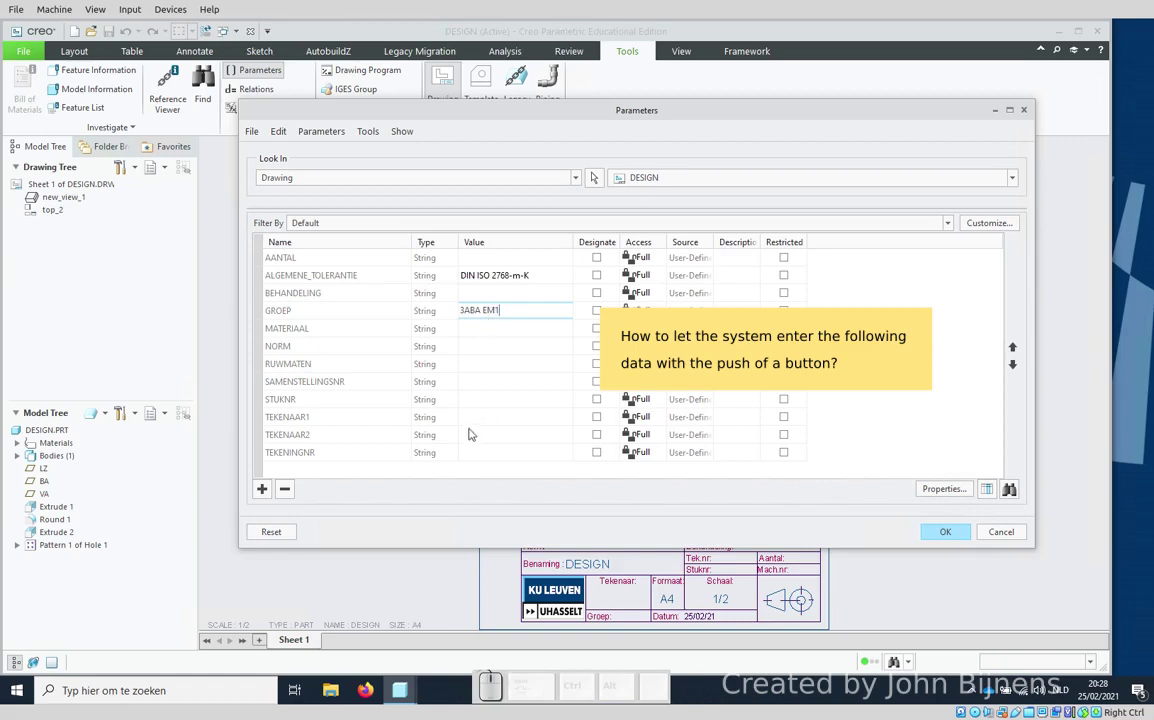
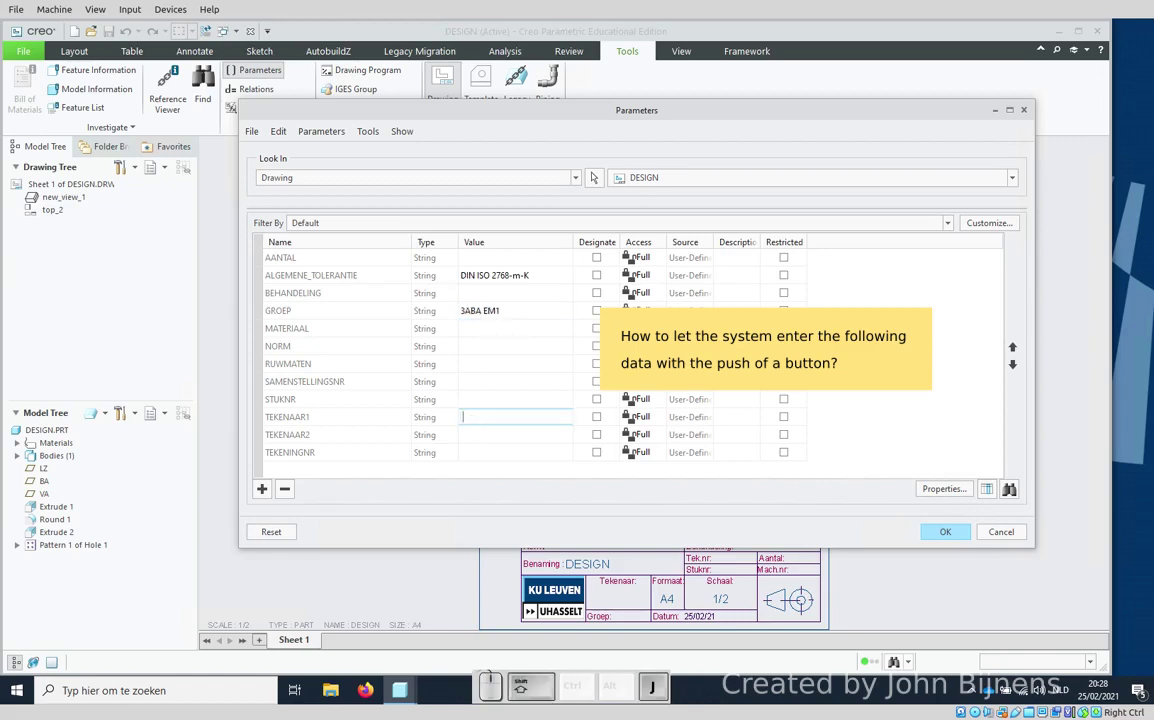
{"action": "key", "text": "shift+space"}
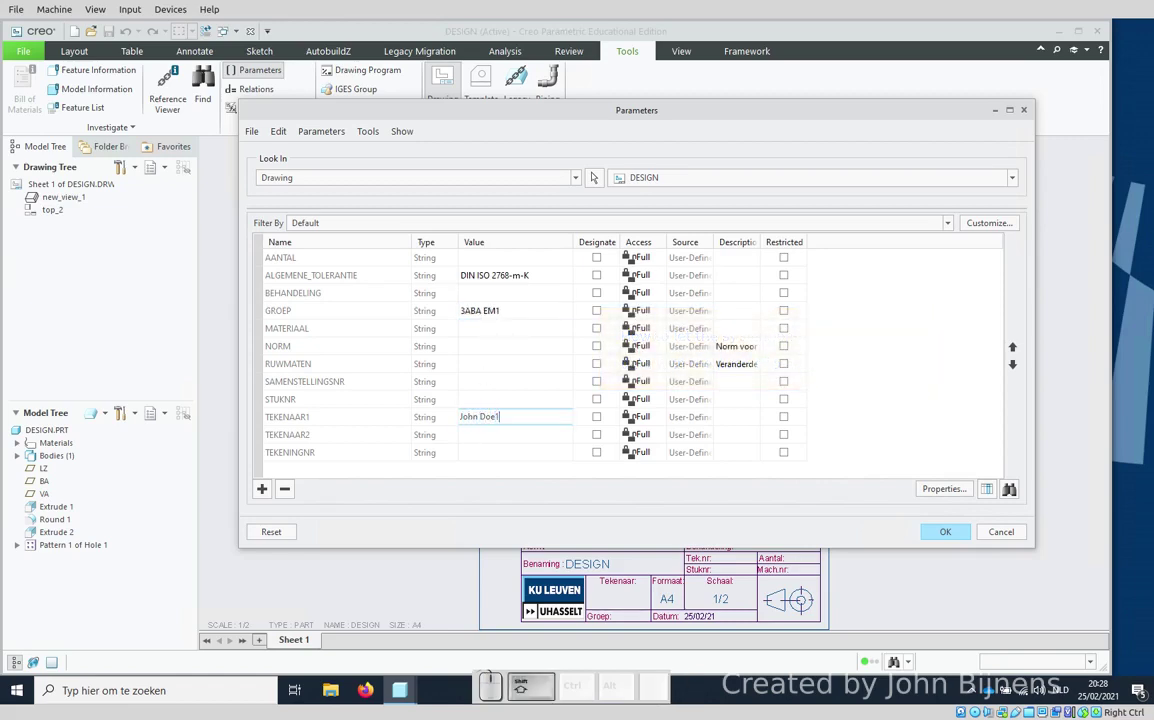
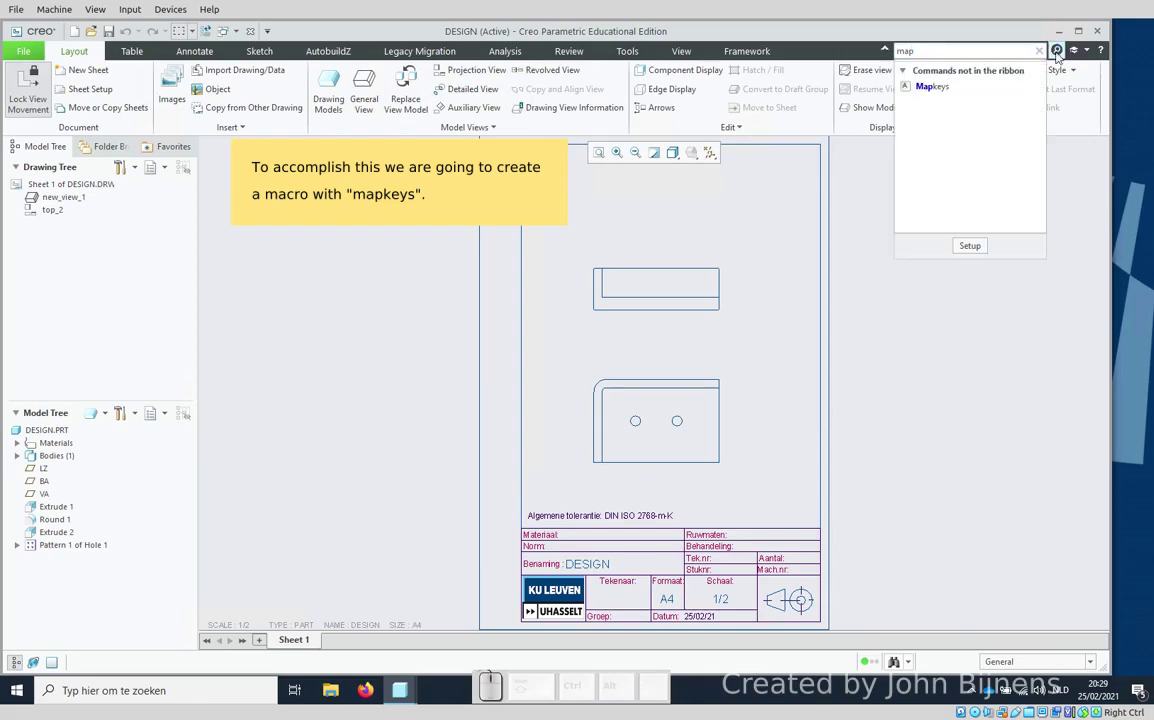
Step: In the Mapkeys manager start a new mapkey with keyboard shortcut $F10
{"action": "left_click", "coordinate": [938, 89]}
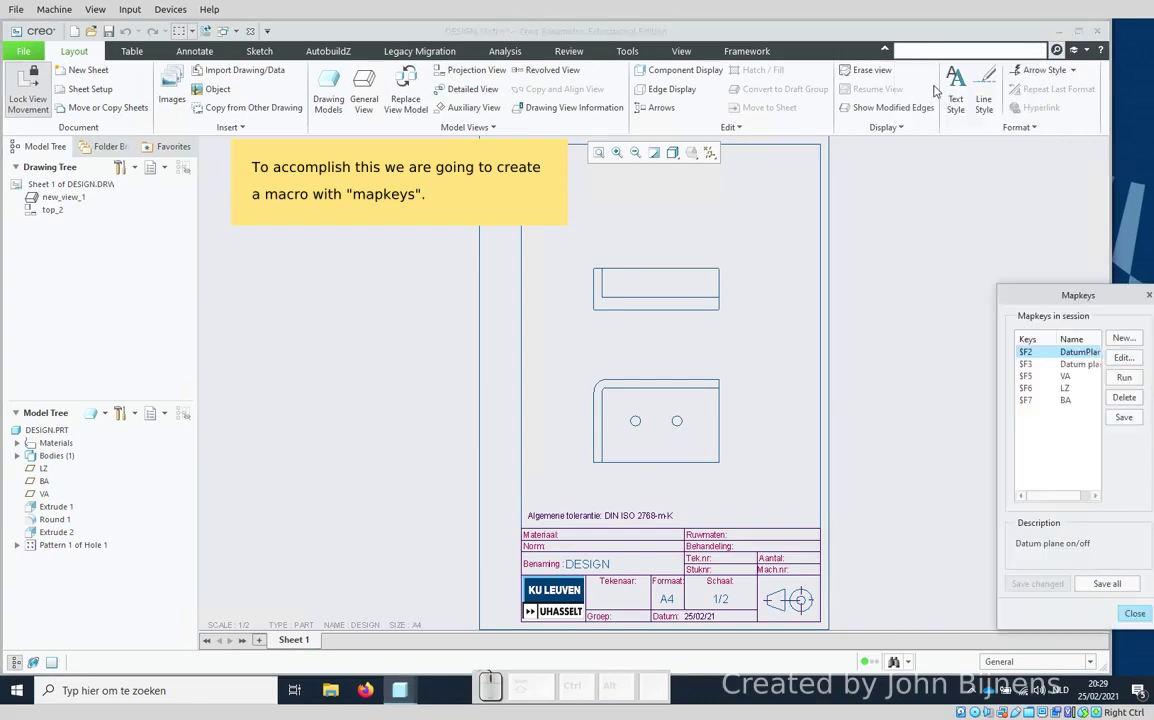
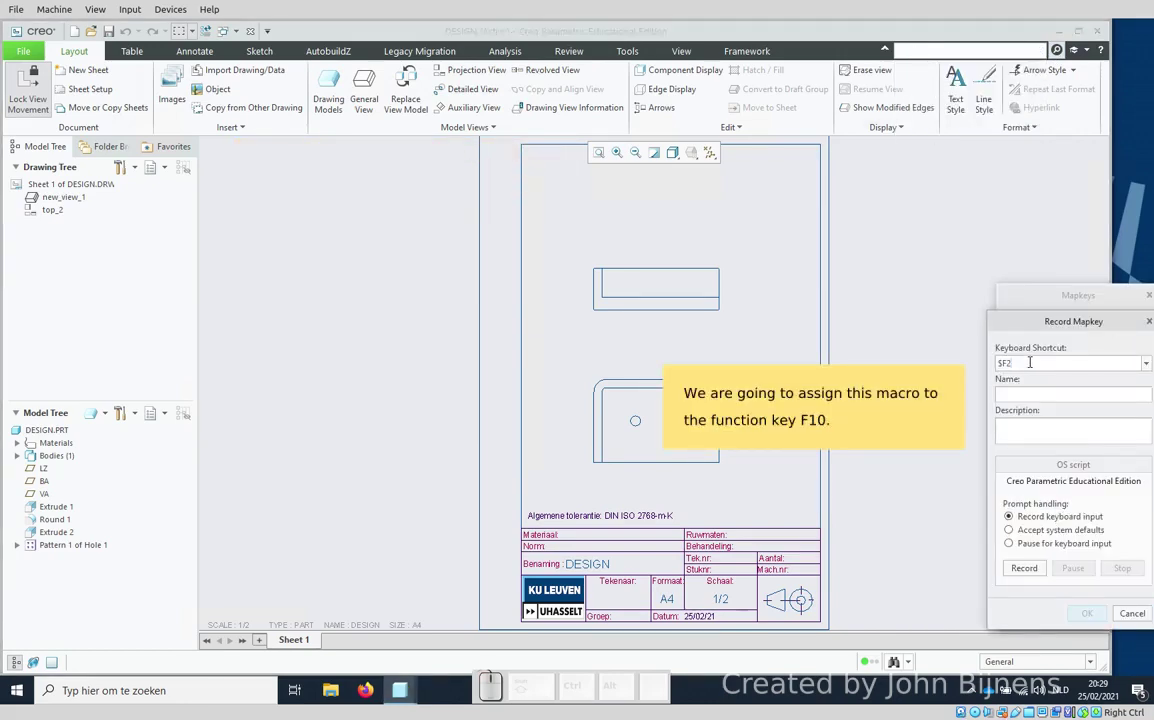
{"action": "key", "text": "BackSpace"}
{"action": "key", "text": "KP_1"}
{"action": "key", "text": "KP_0"}
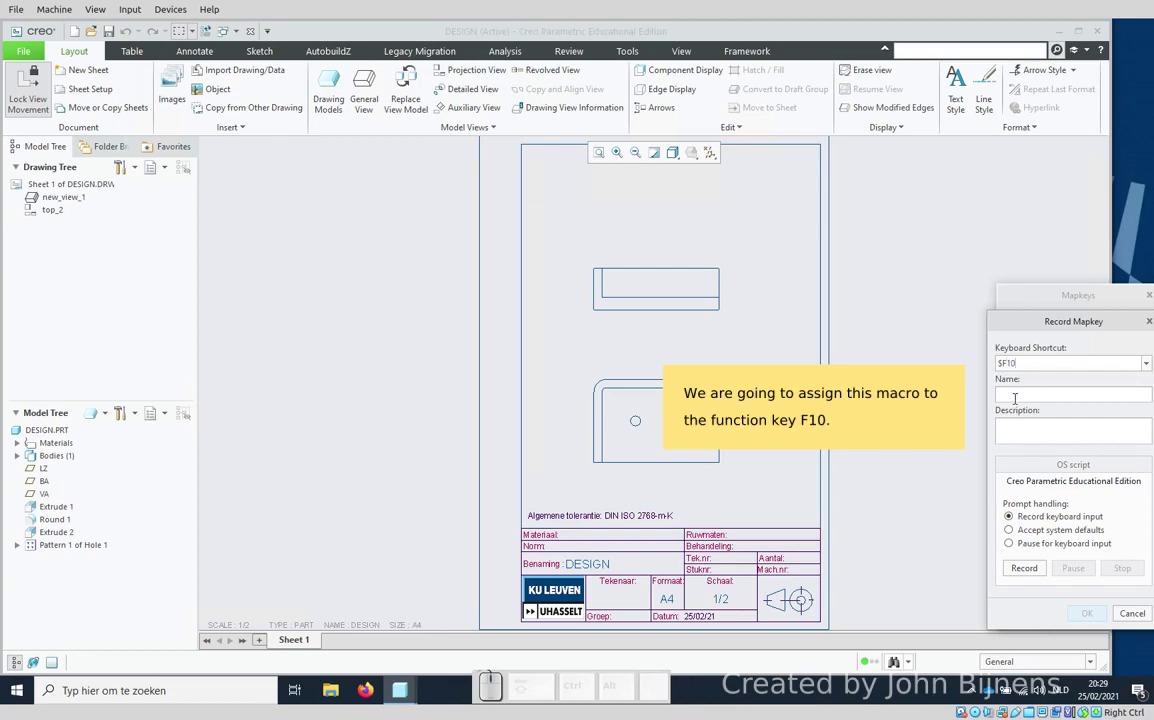
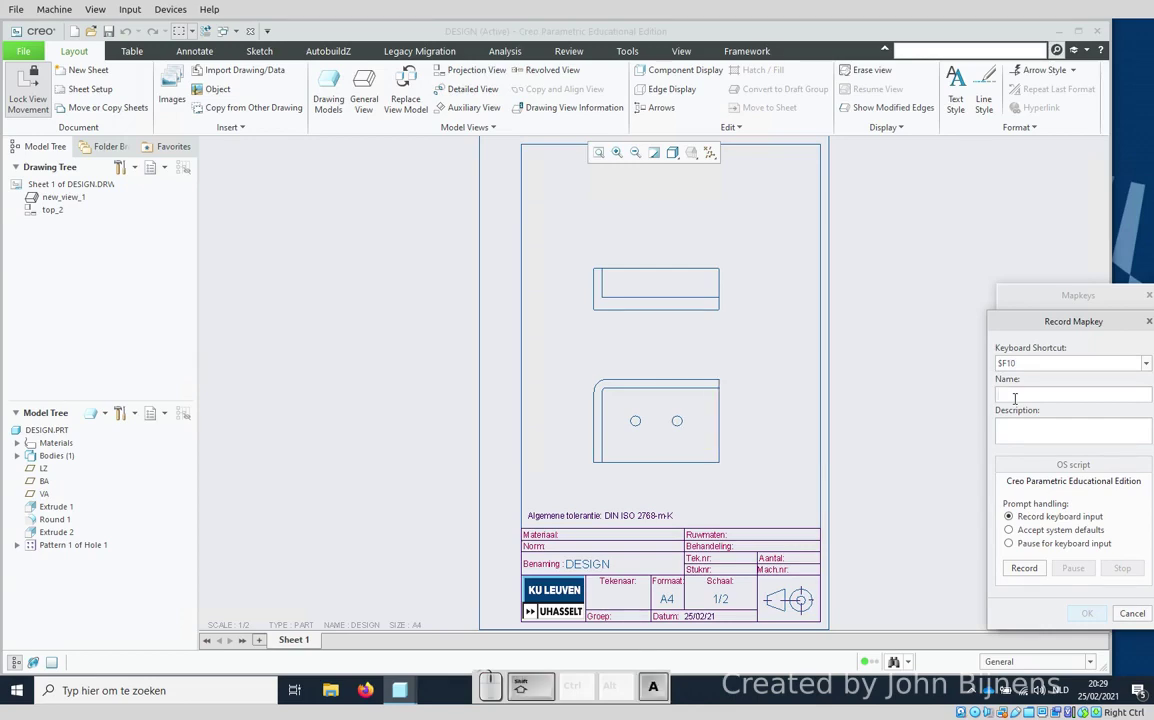
Step: Name the mapkey 'Automatic' with description 'Automatic entering of parameters'
{"action": "key", "text": "i"}
{"action": "key", "text": "c"}
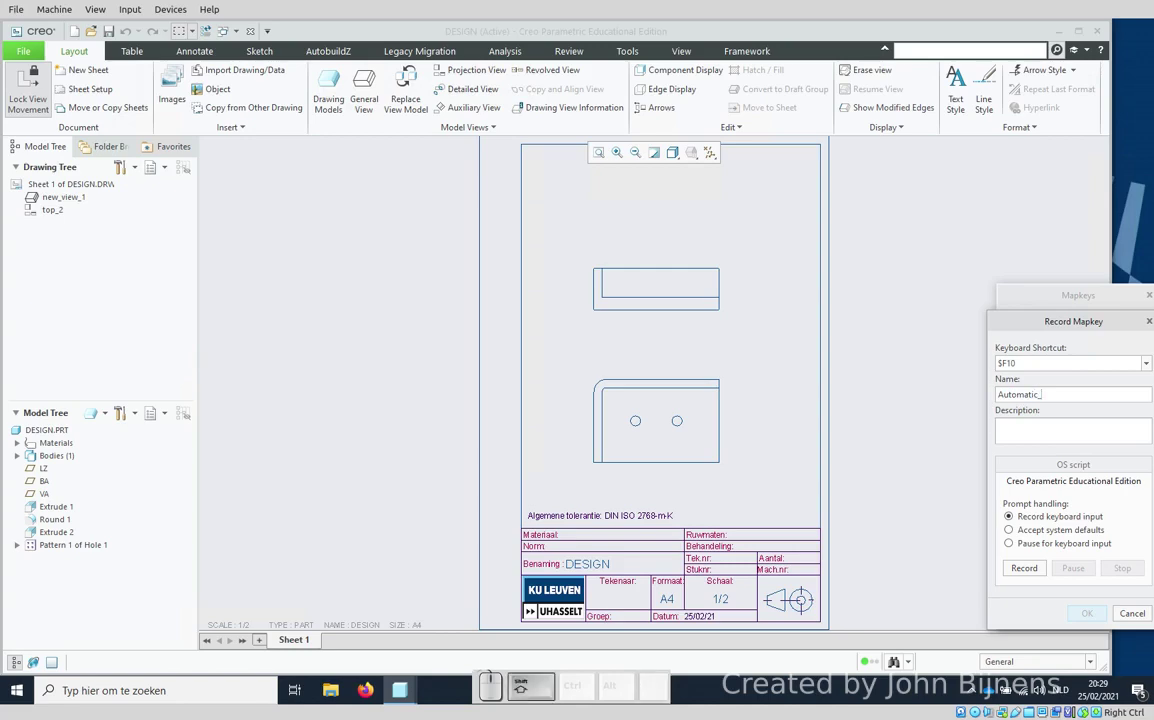
{"action": "key", "text": "BackSpace"}
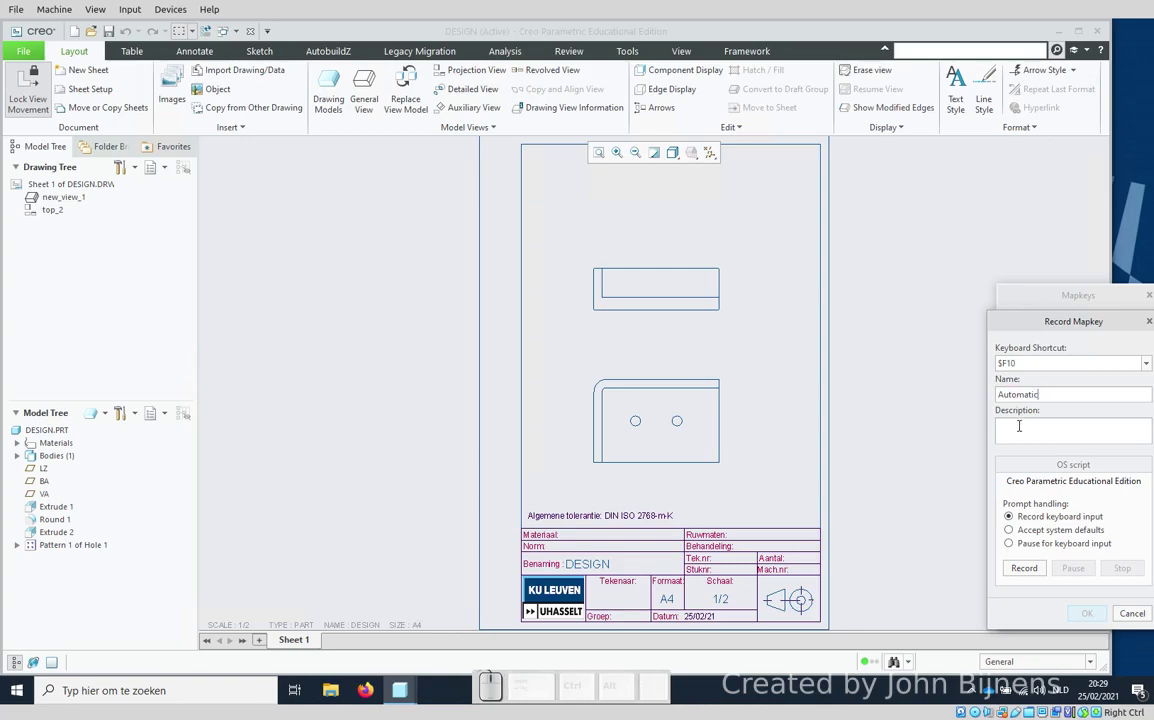
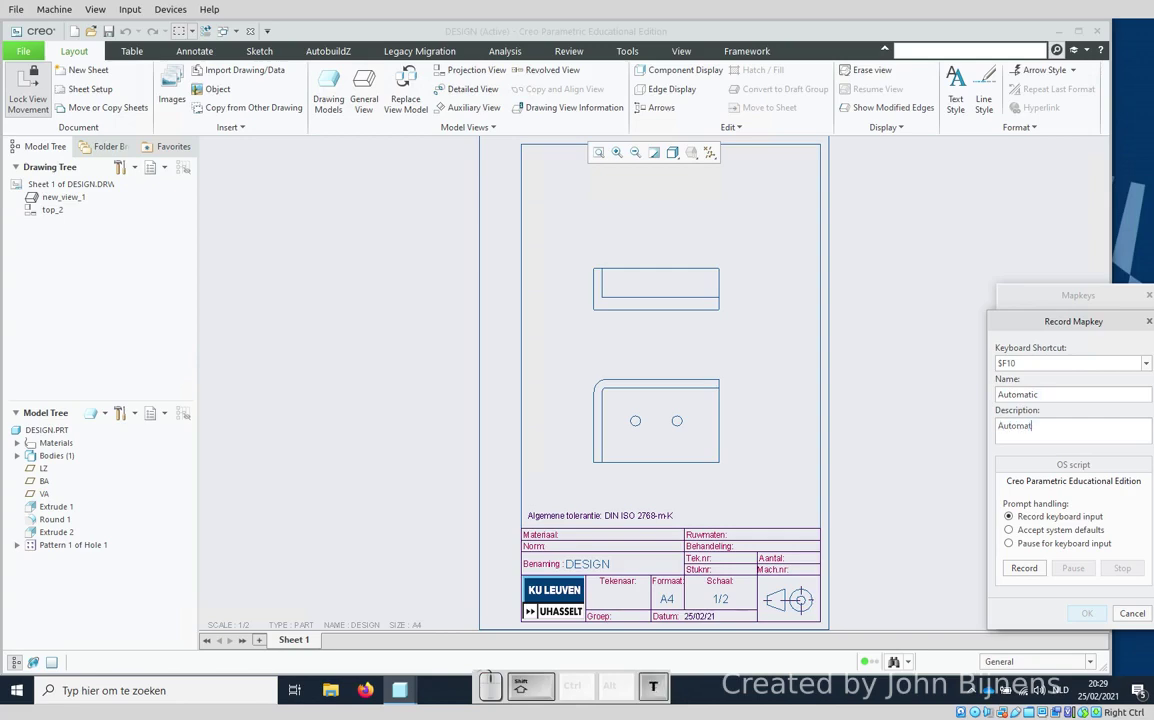
{"action": "key", "text": "shift+space"}
{"action": "key", "text": "shift+space"}
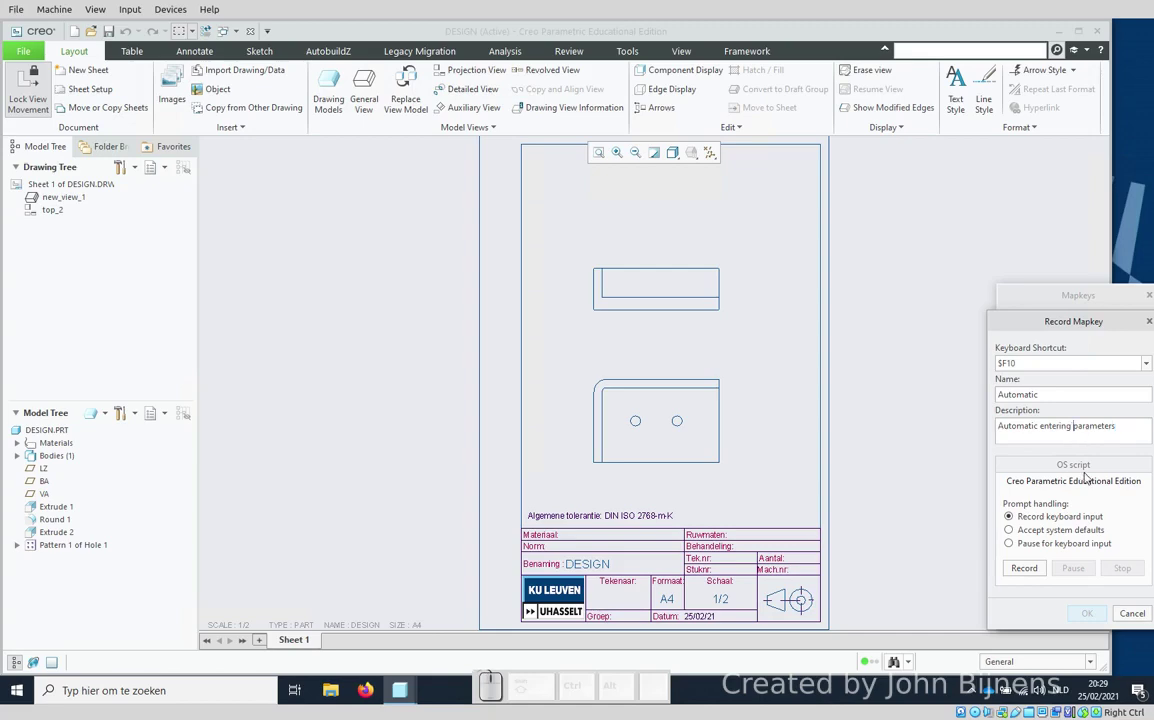
{"action": "key", "text": "space"}
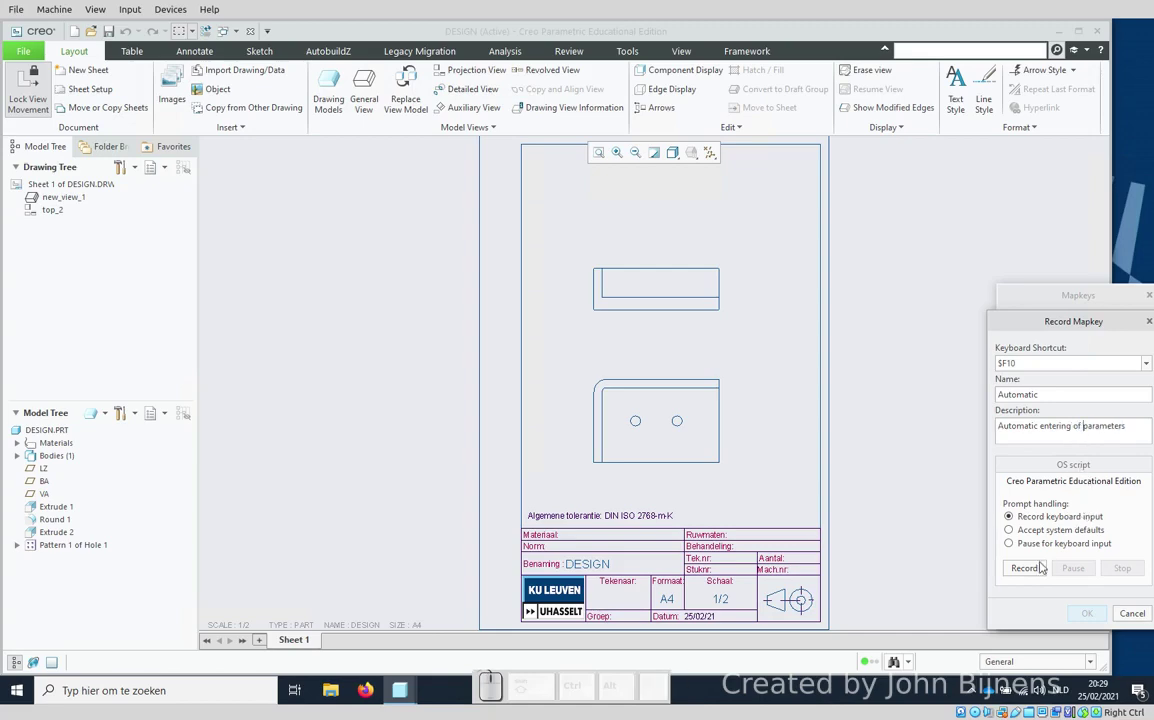
Step: Record the mapkey: enter GROEP '3ABA EM1' and both drawer names, then apply the parameters
{"action": "left_click", "coordinate": [1035, 568]}
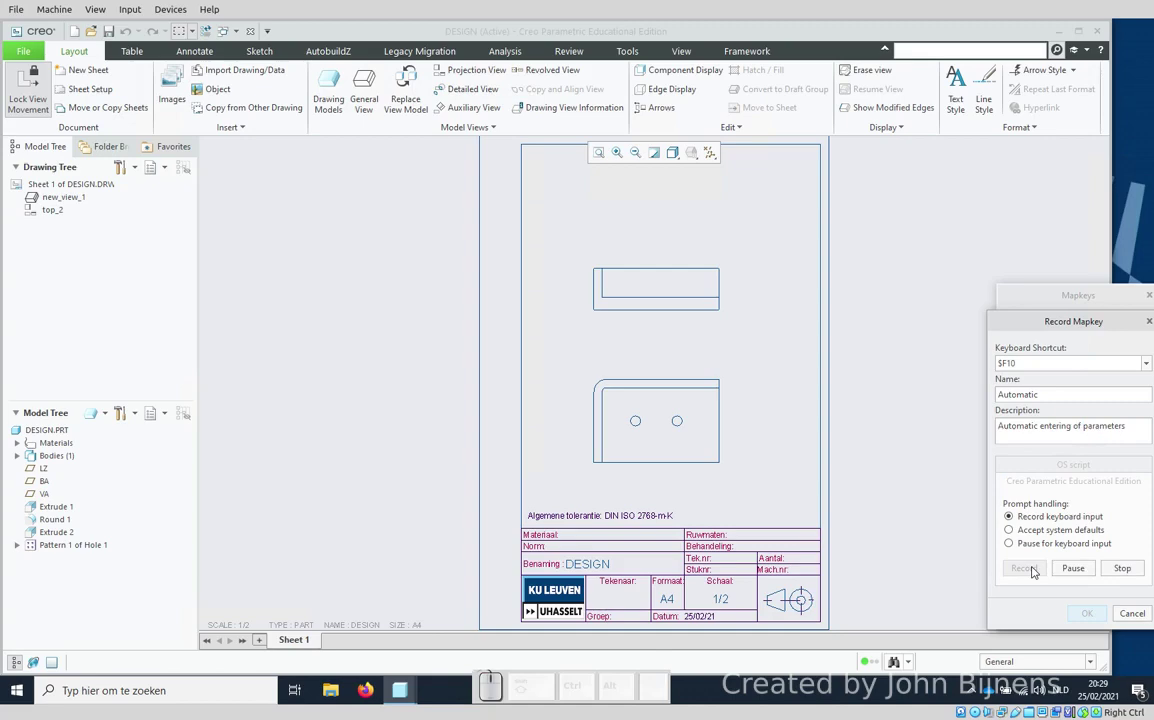
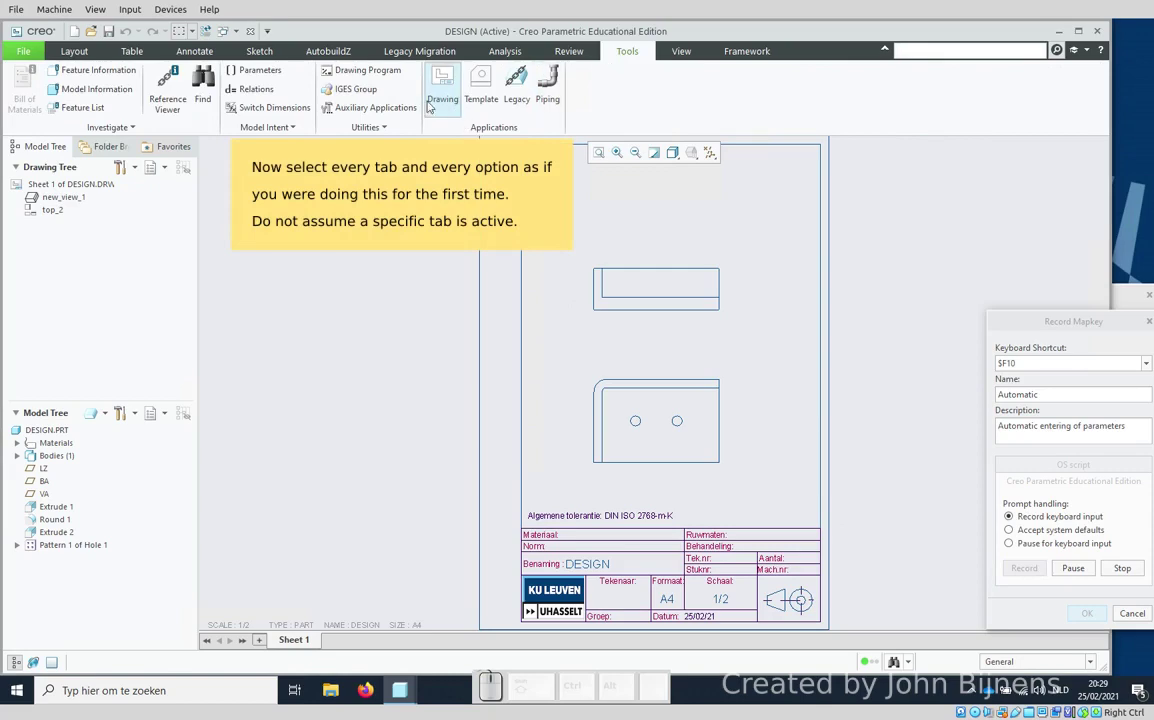
{"action": "left_click", "coordinate": [256, 72]}
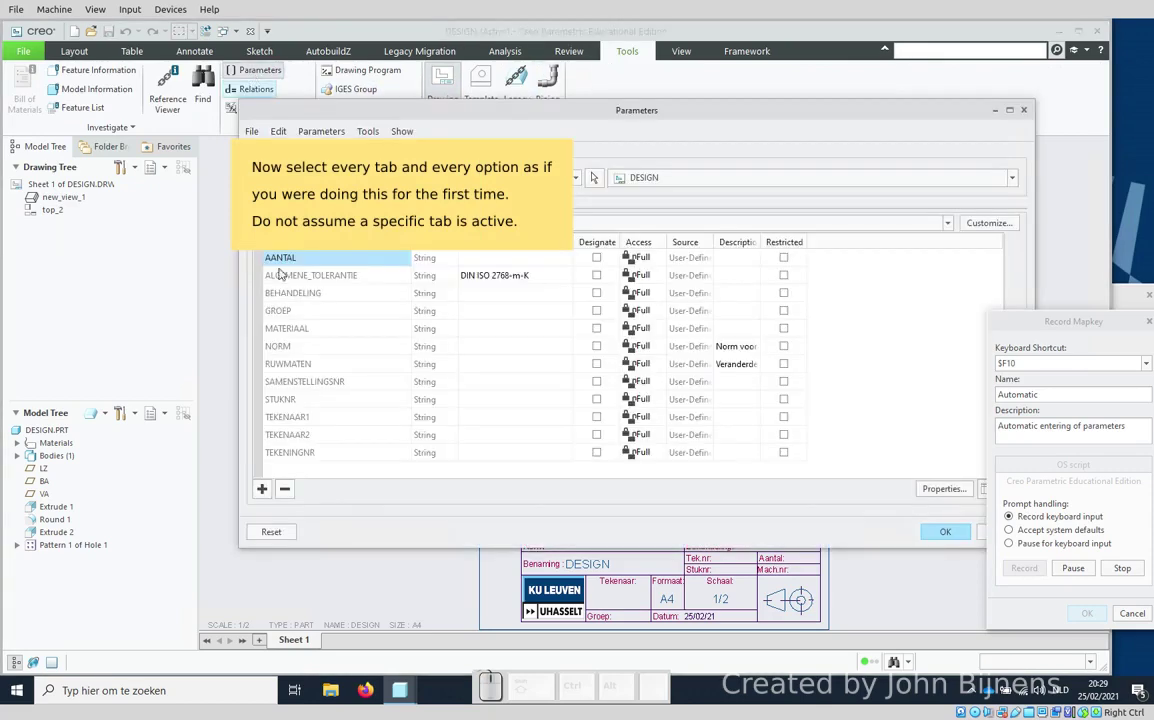
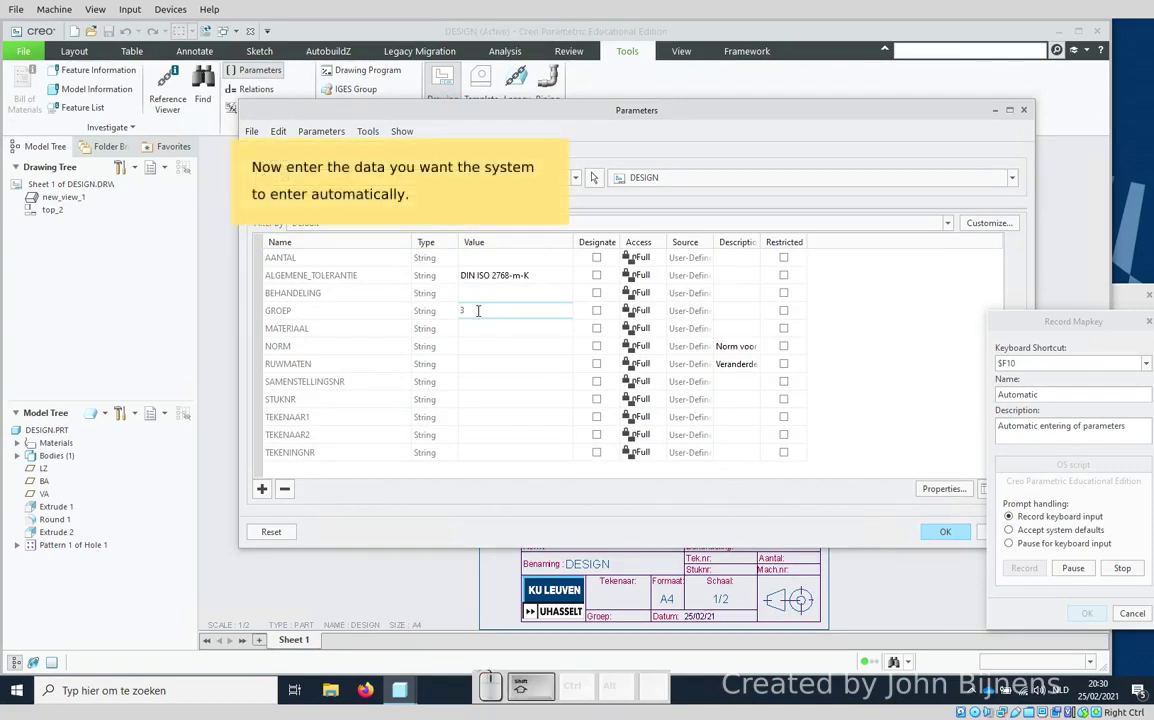
{"action": "key", "text": "shift+space"}
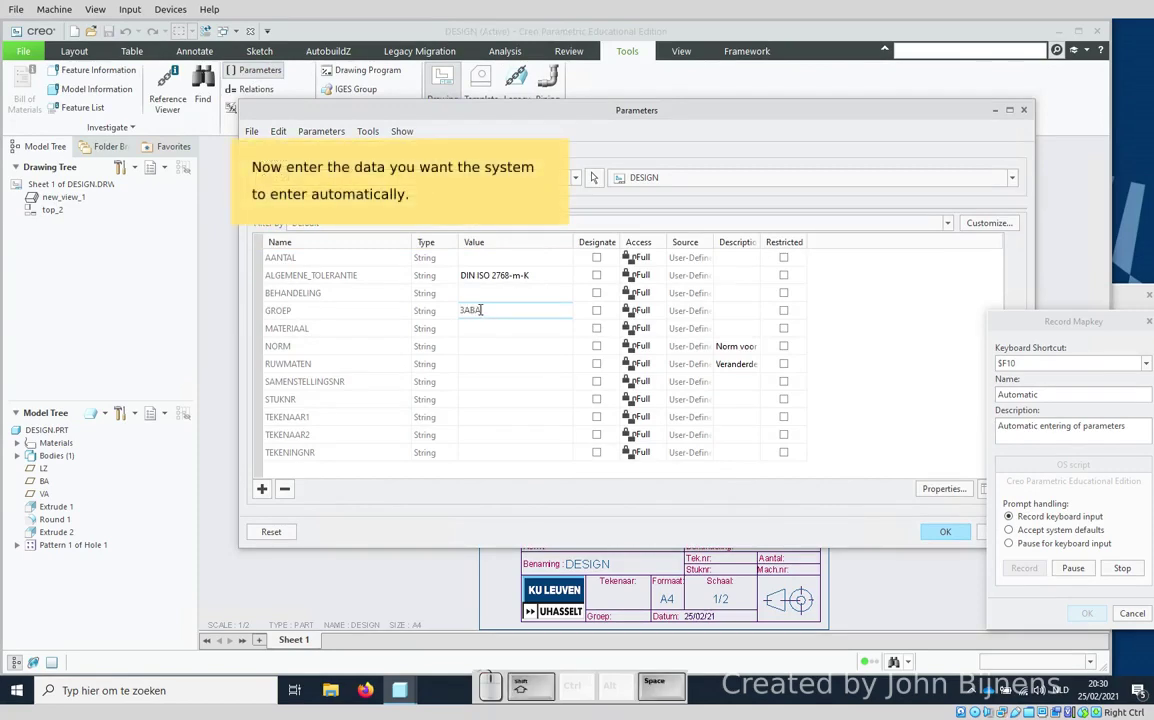
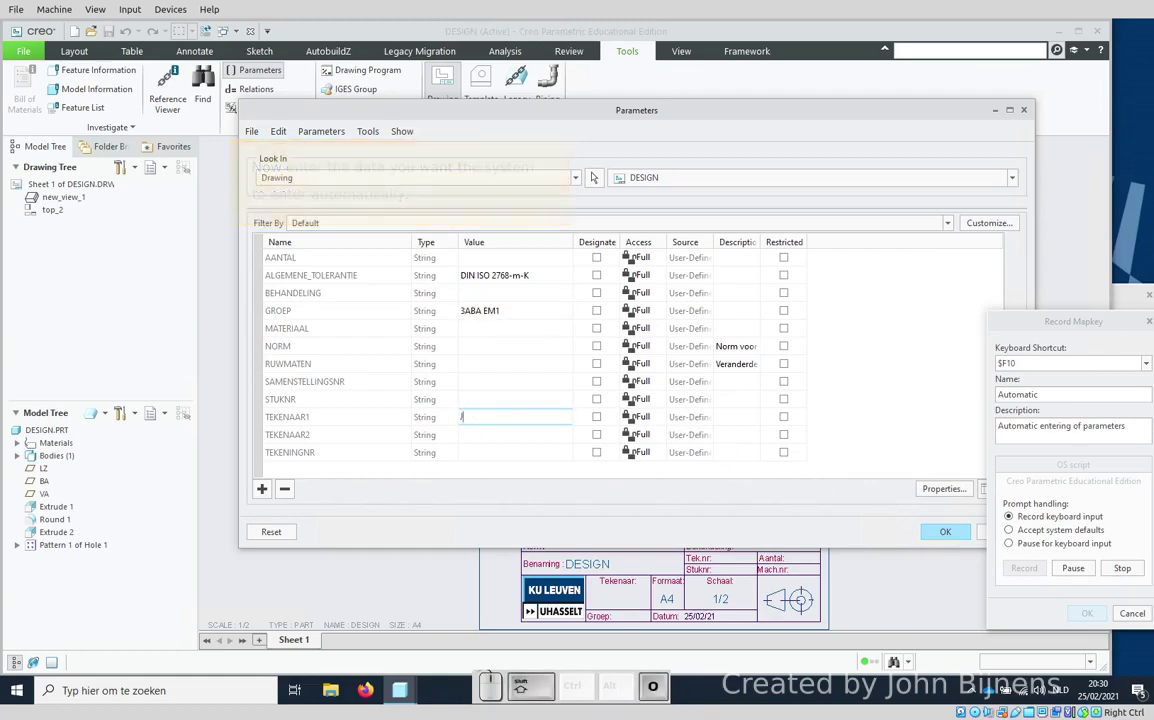
{"action": "key", "text": "shift+space"}
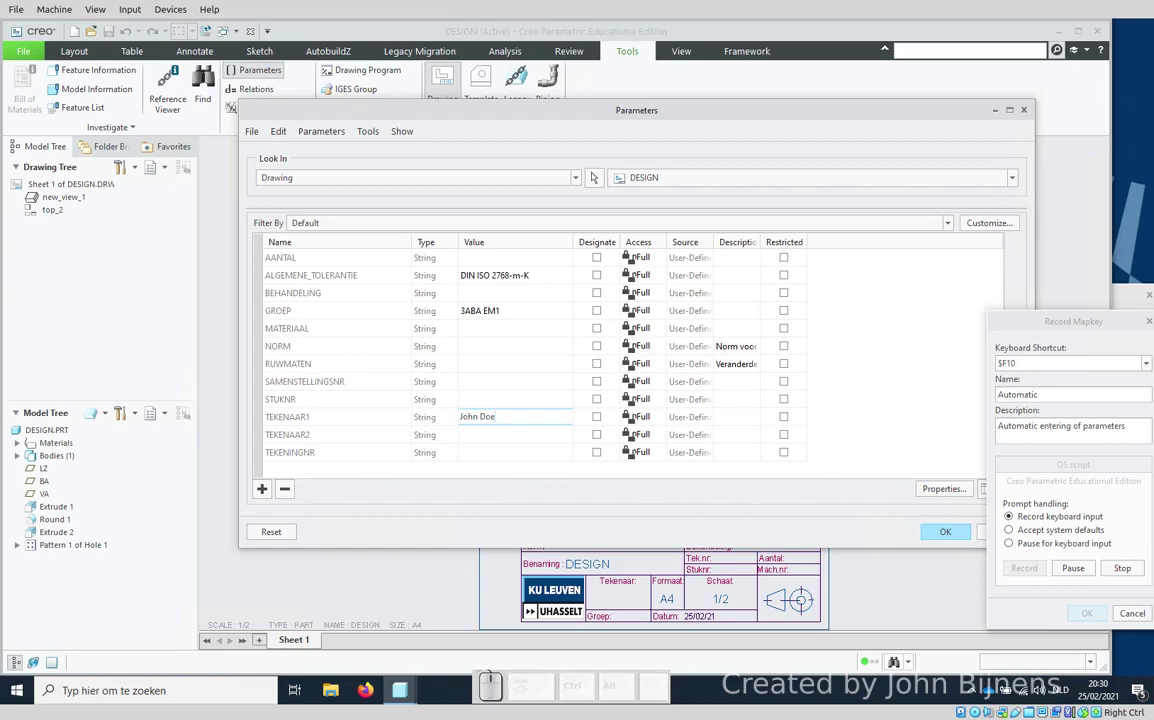
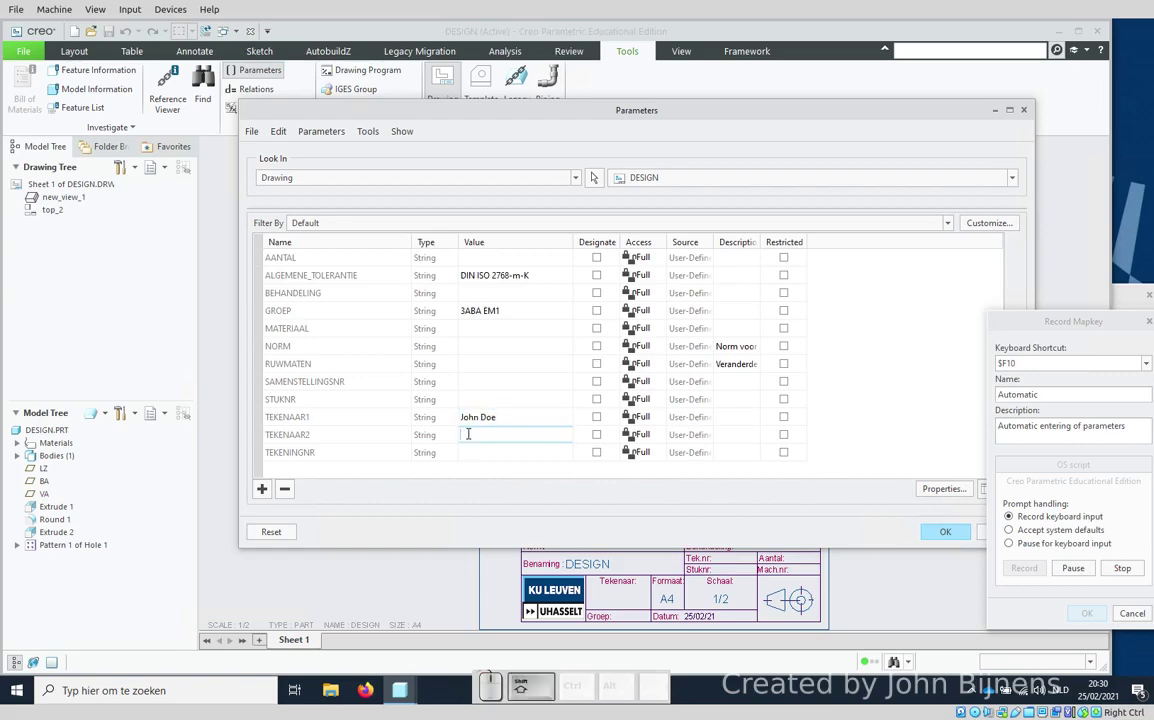
{"action": "key", "text": "shift+space"}
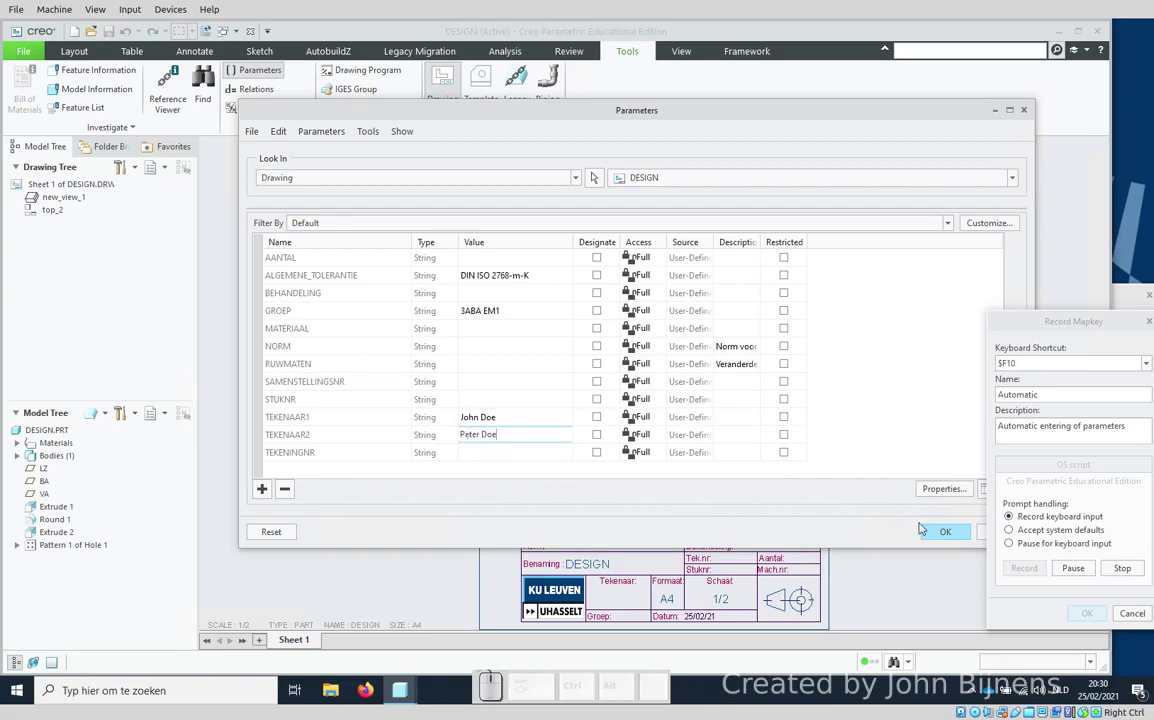
{"action": "left_click", "coordinate": [948, 533]}
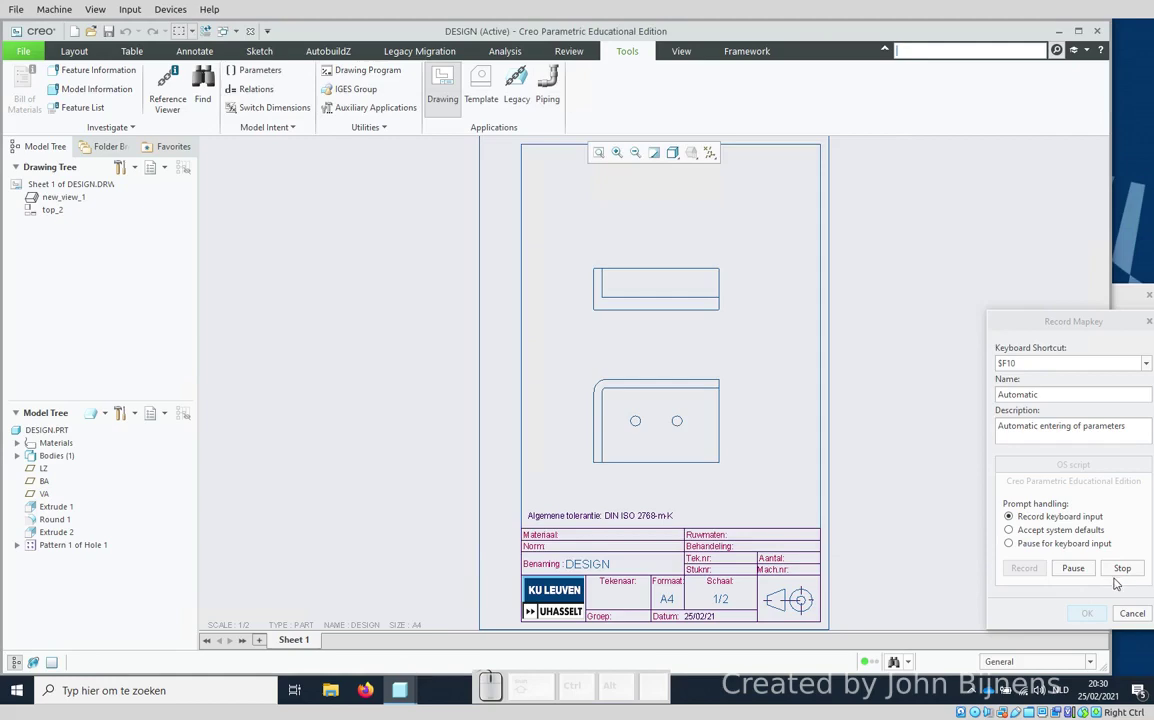
Step: Stop recording, accept the Automatic mapkey and save it to config.pro in the BP-GP folder
{"action": "left_click", "coordinate": [1122, 572]}
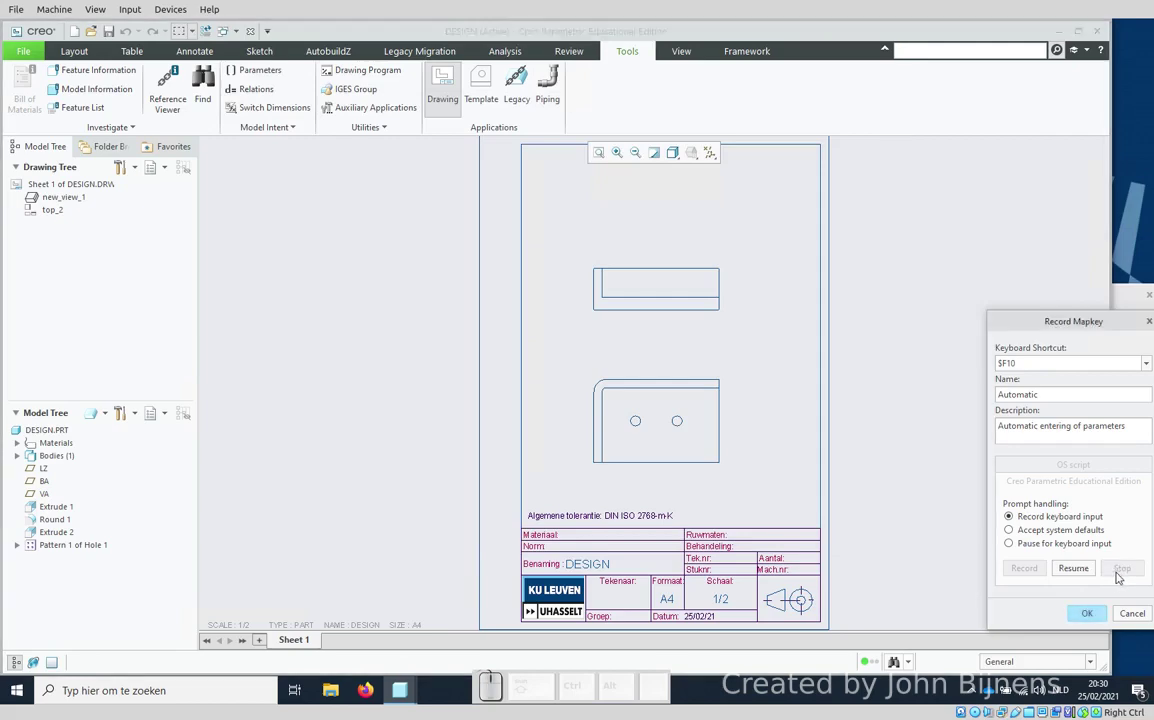
{"action": "left_click", "coordinate": [1088, 612]}
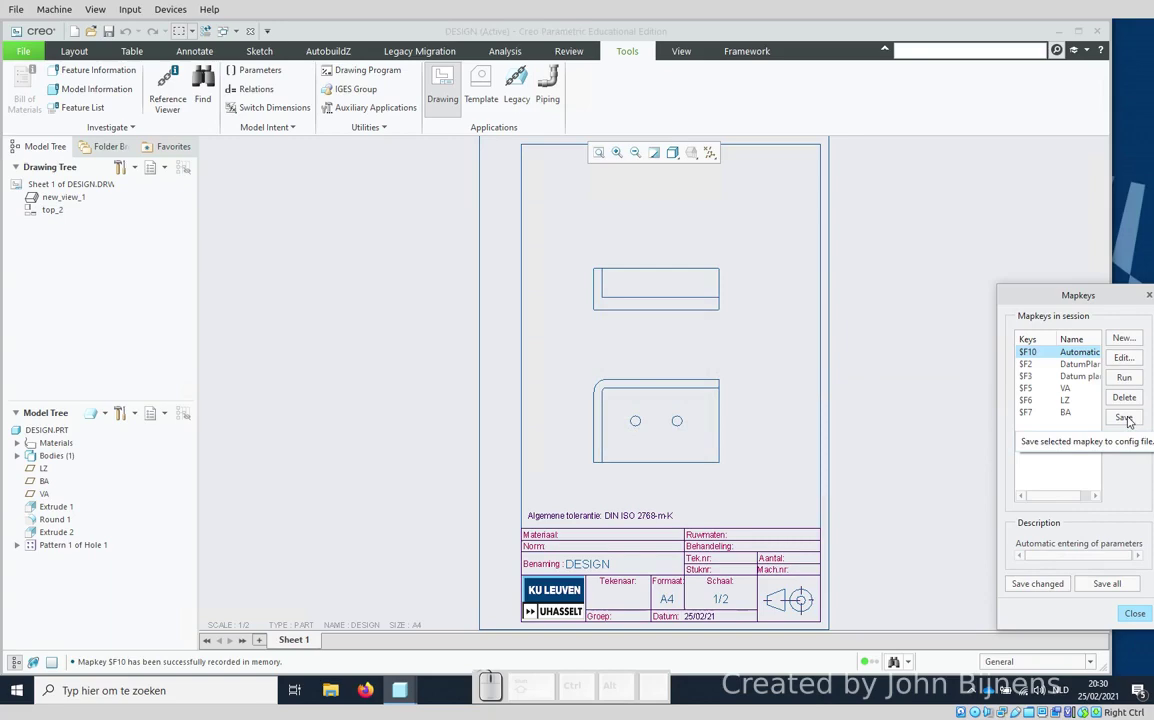
{"action": "left_click", "coordinate": [1131, 418]}
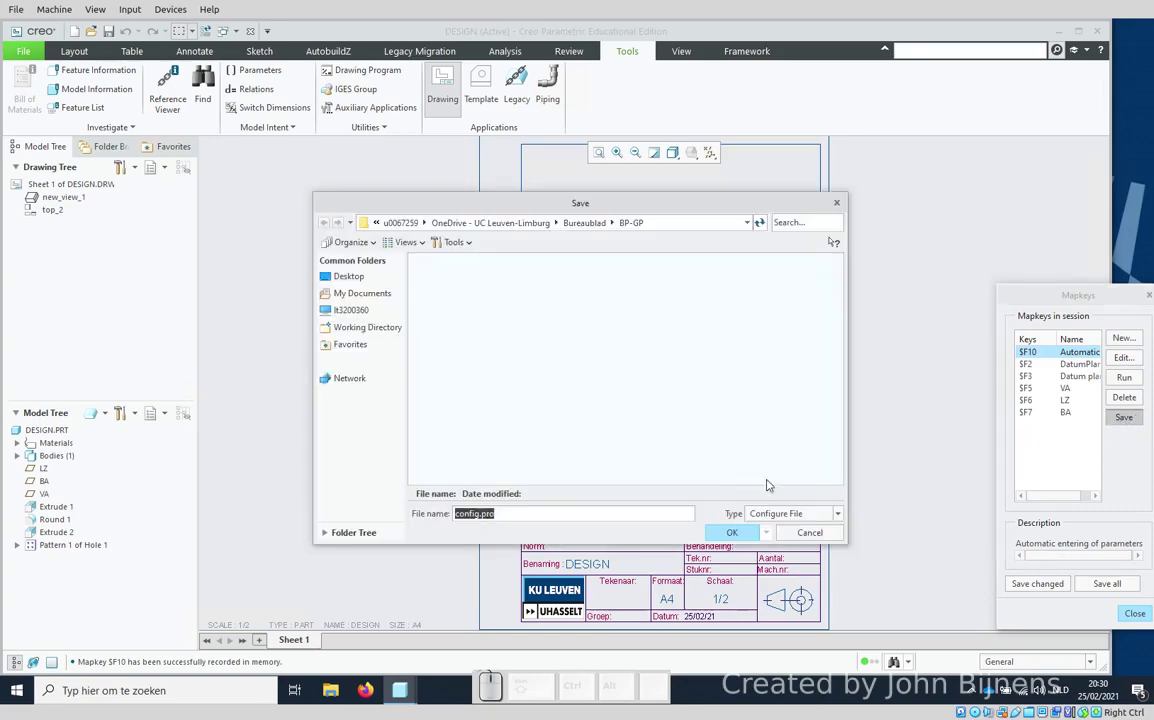
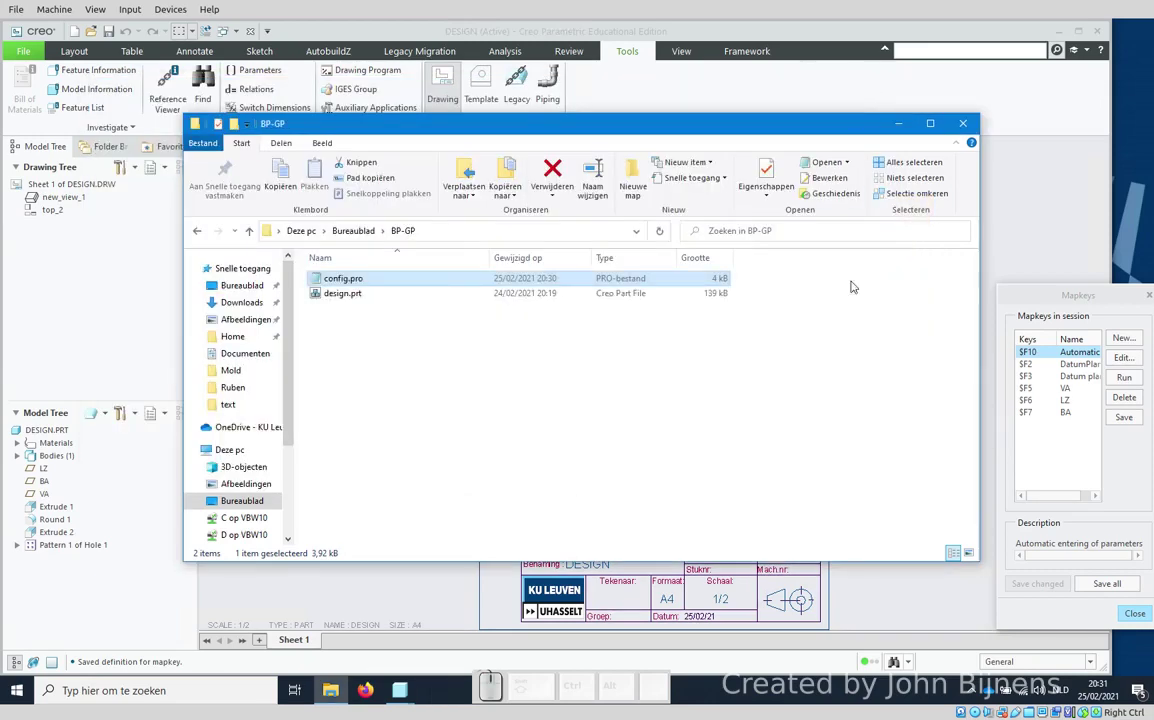
Step: Close the folder window and the Mapkeys list after checking the saved definition
{"action": "left_click", "coordinate": [887, 91]}
{"action": "left_click", "coordinate": [1126, 495]}
{"action": "left_click", "coordinate": [1139, 615]}
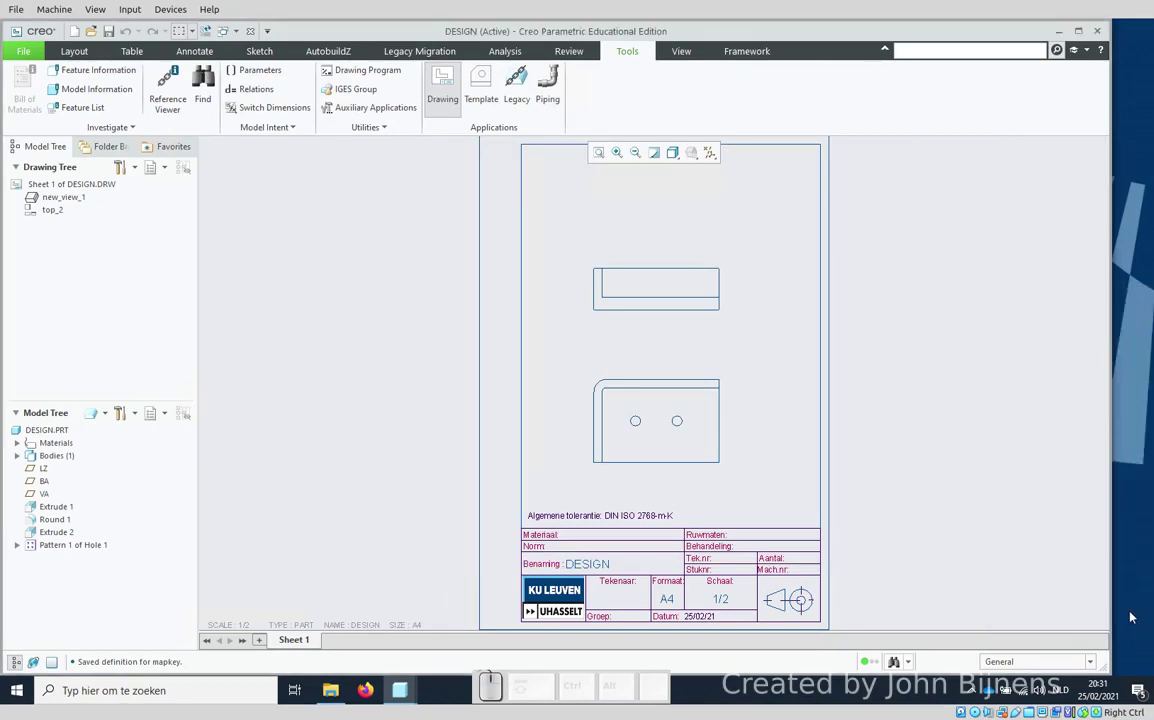
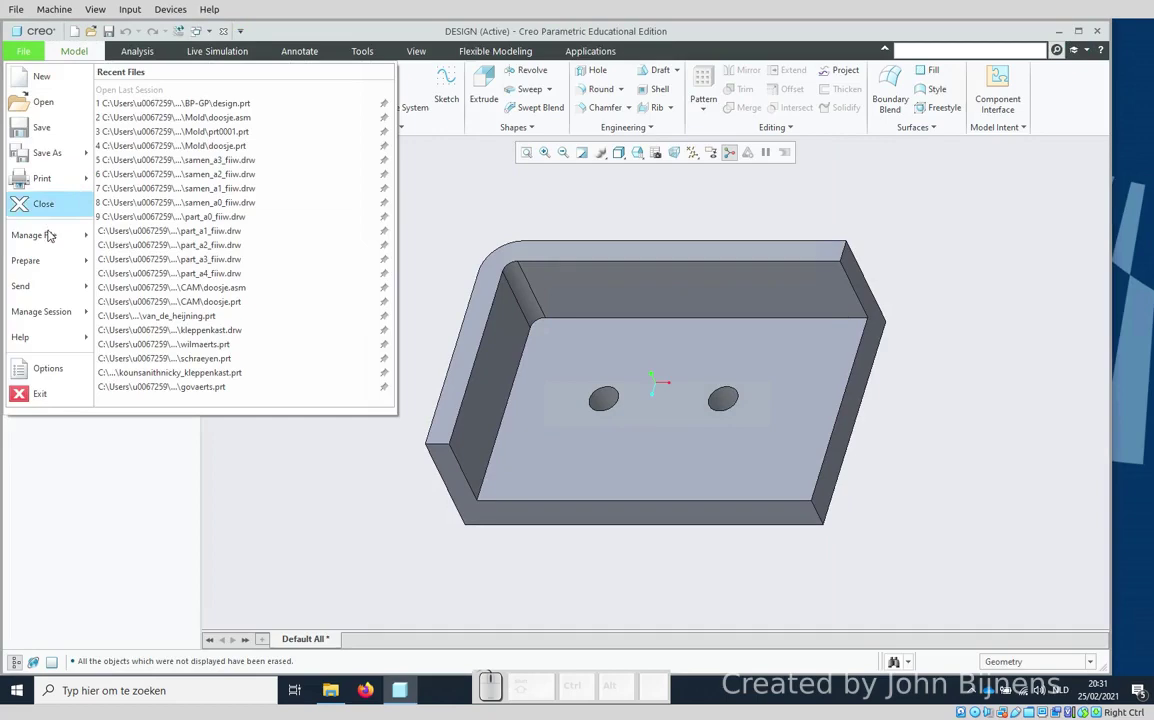
Step: Close the drawing and create a new A4 drawing of design.prt from a template
{"action": "left_click", "coordinate": [201, 131]}
{"action": "left_click", "coordinate": [592, 475]}
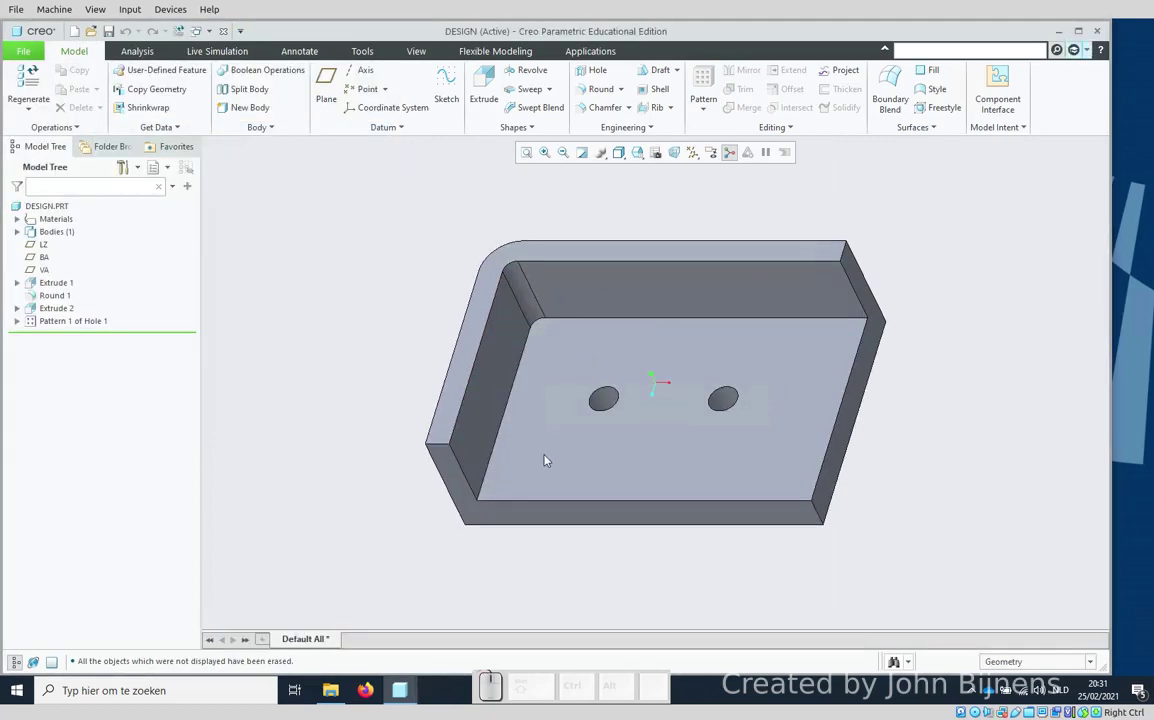
{"action": "left_click", "coordinate": [74, 34]}
{"action": "left_click", "coordinate": [498, 328]}
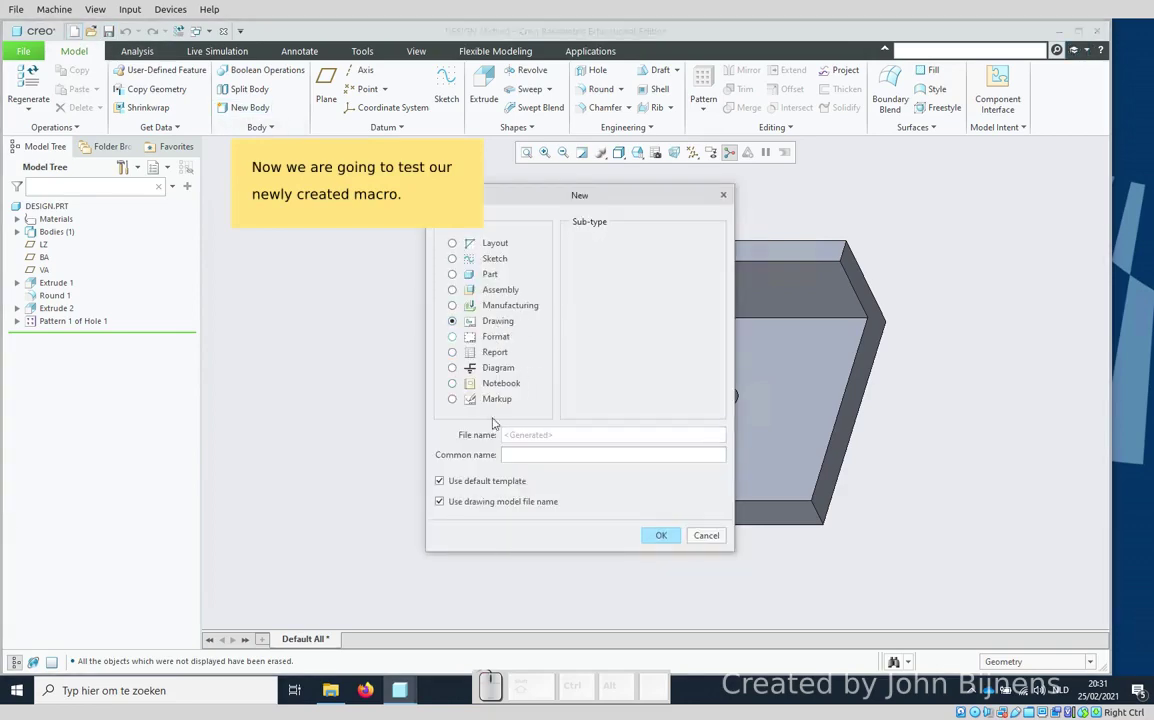
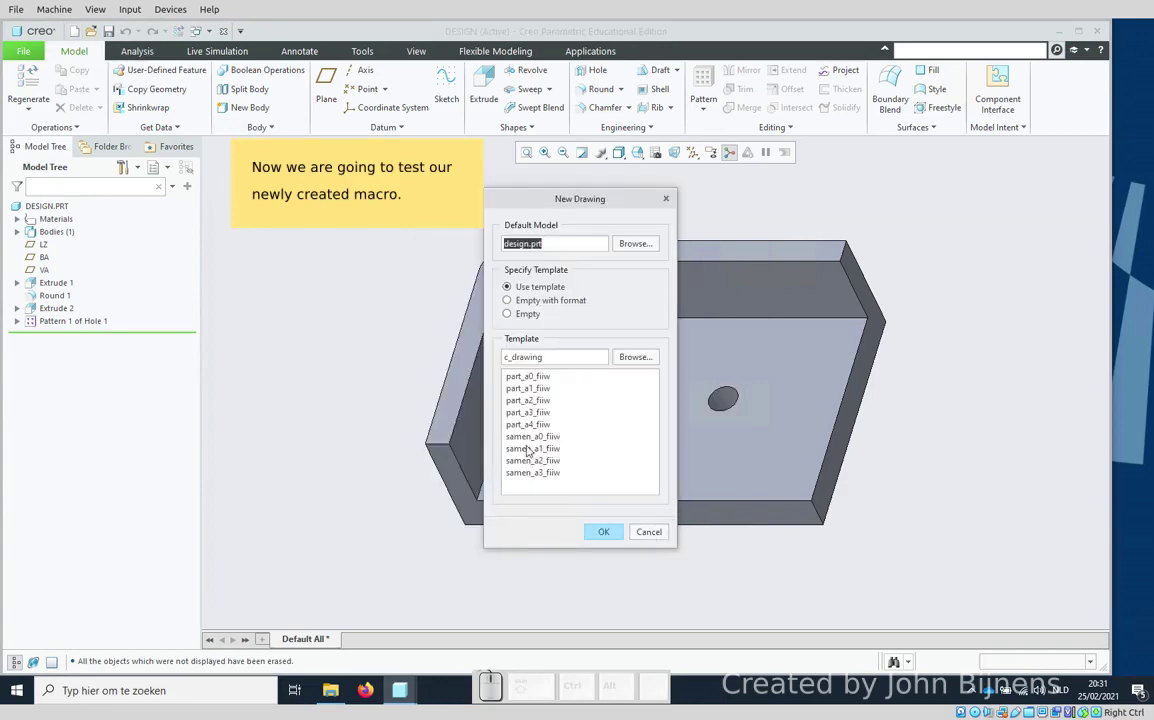
{"action": "left_click", "coordinate": [526, 424]}
{"action": "left_click", "coordinate": [602, 534]}
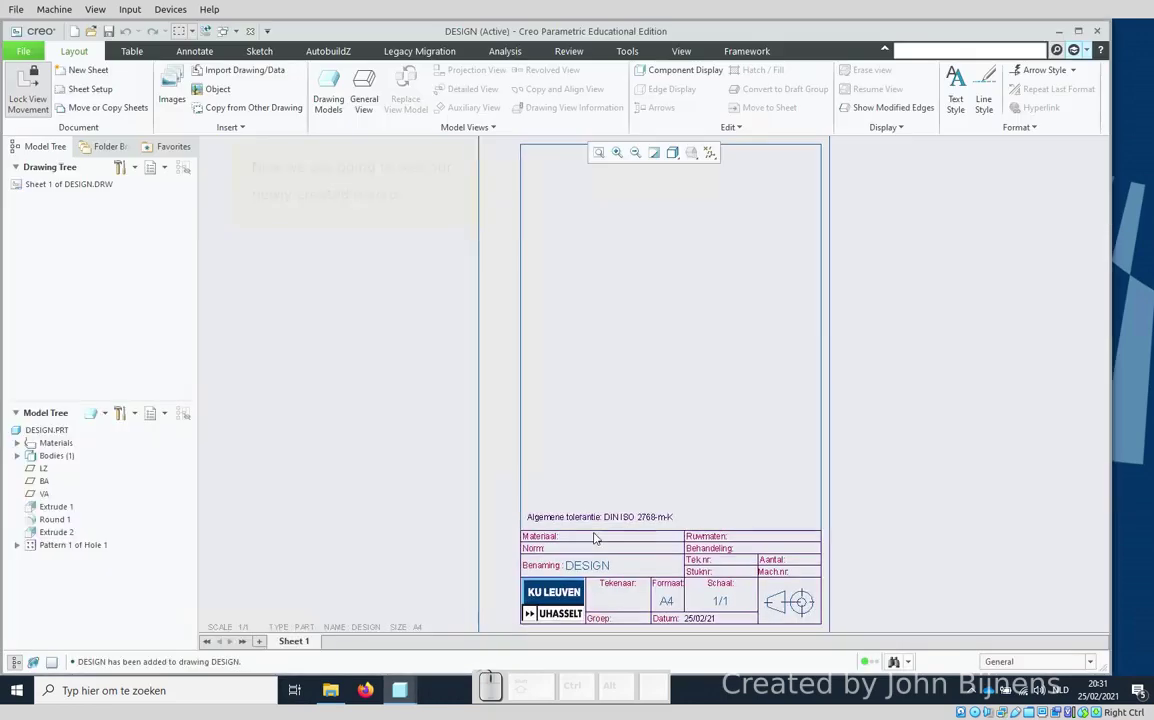
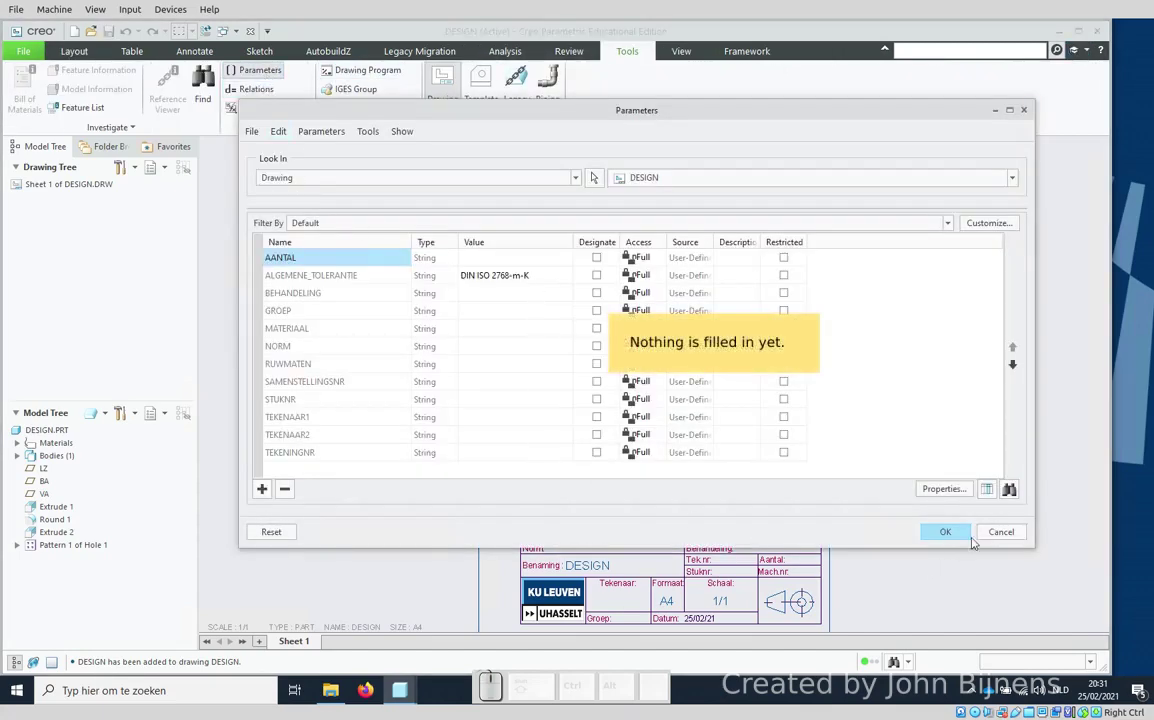
Step: Run F10 to fill group 3ABA EM1 and drawers John Doe and Peter Doe, then verify in Parameters
{"action": "left_click", "coordinate": [997, 529]}
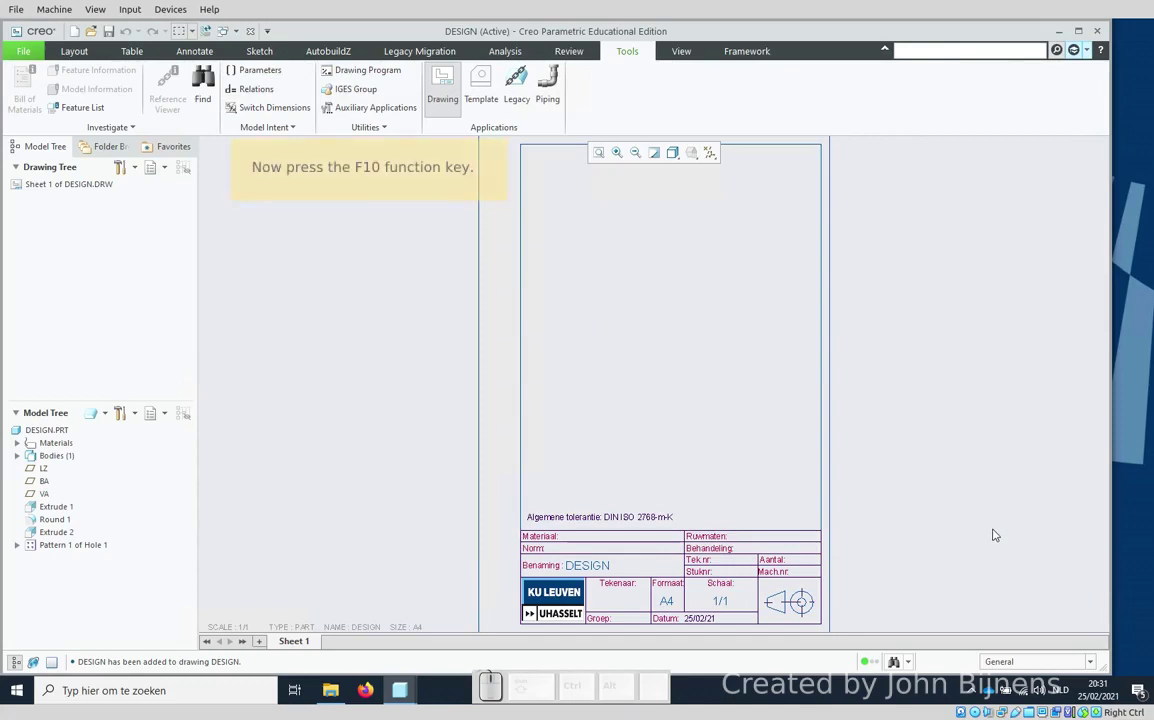
{"action": "key", "text": "F10"}
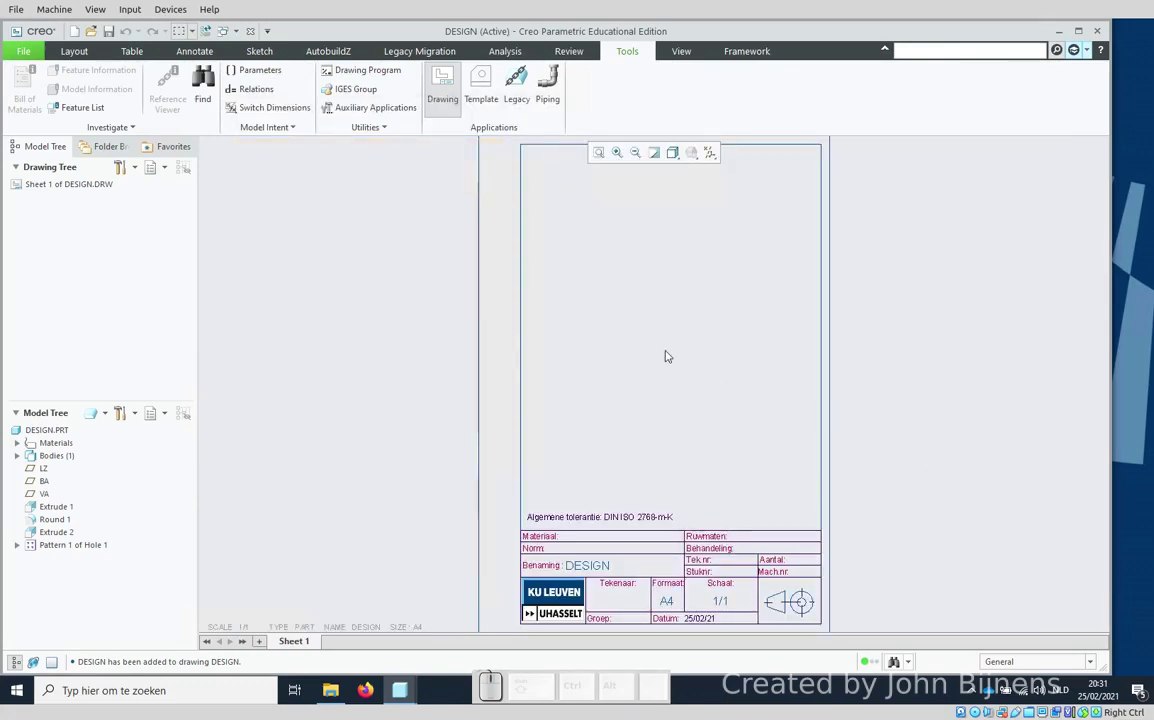
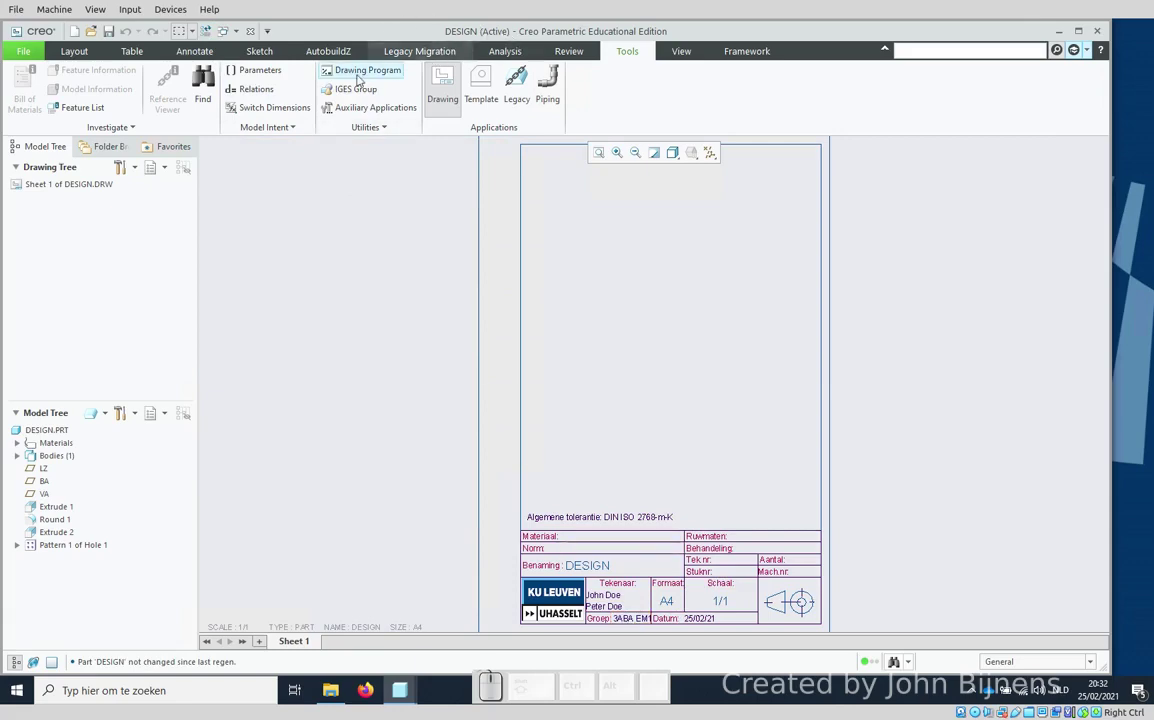
{"action": "left_click", "coordinate": [264, 72]}
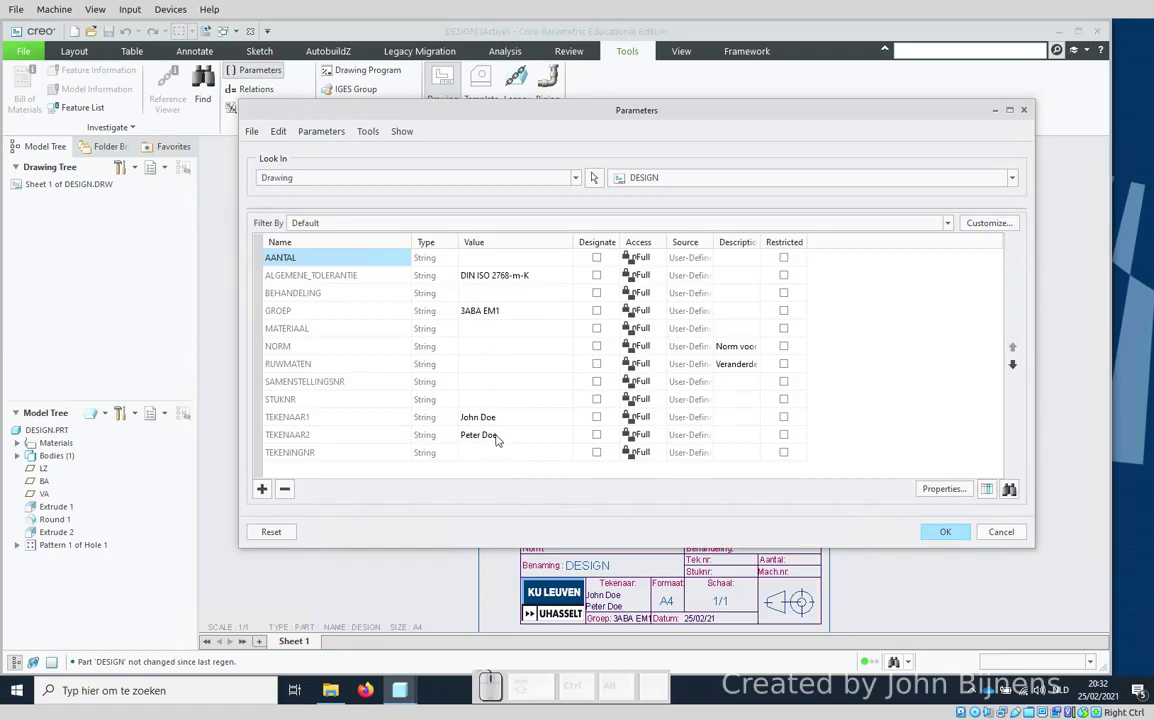
{"action": "left_click", "coordinate": [1013, 540]}
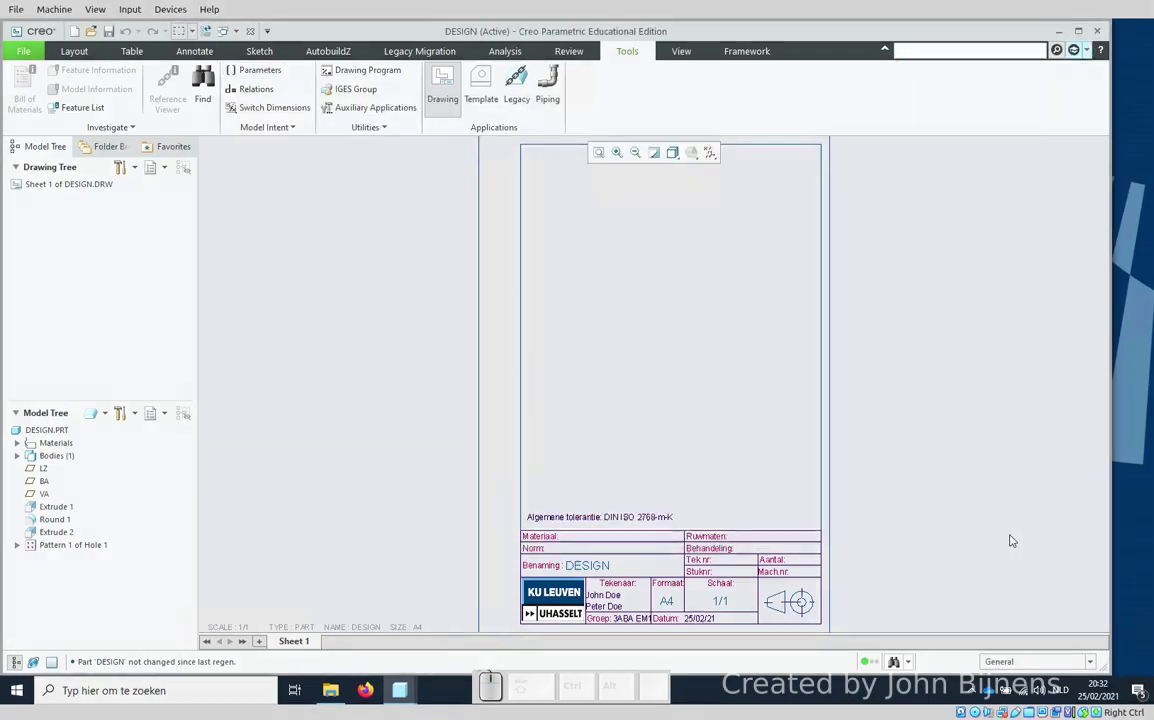